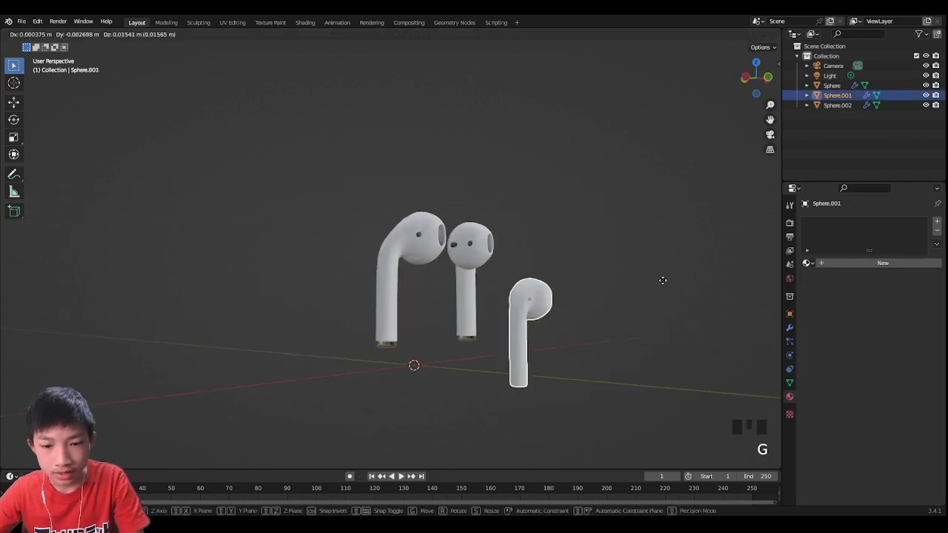
Orbit and zoom around the three earbud models to inspect one up close.
{"action": "left_click", "coordinate": [598, 230]}
{"action": "left_click_drag", "start_coordinate": [599, 231], "coordinate": [437, 272]}
{"action": "scroll", "scroll_direction": "up", "scroll_amount": 3}
{"action": "left_click_drag", "start_coordinate": [480, 261], "coordinate": [510, 221]}
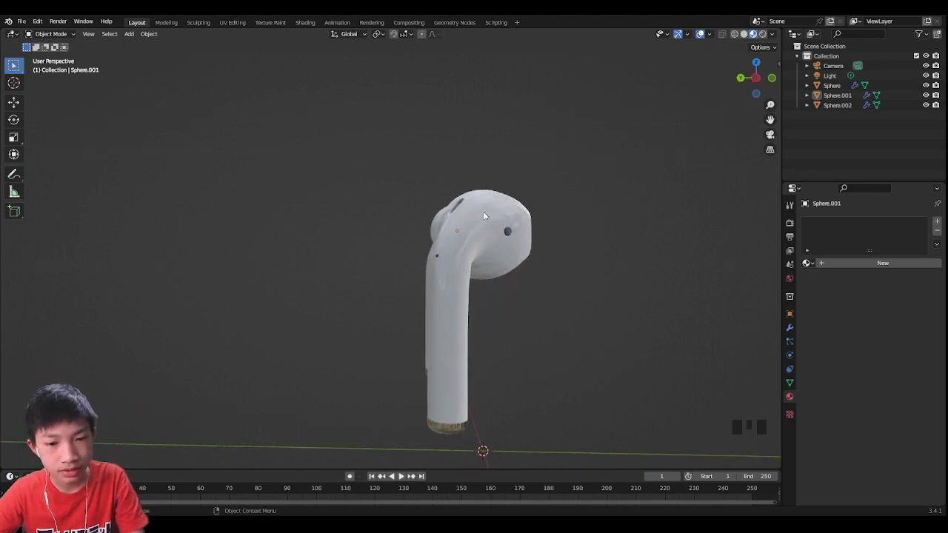
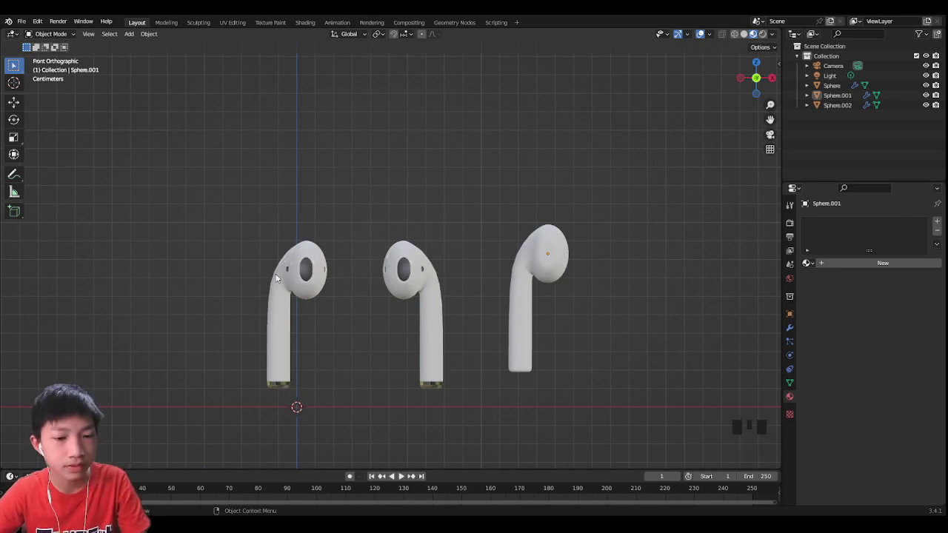
Add the AirPods drawing as a reference image, then scale and move it over an earbud.
{"action": "key", "text": "shift+a"}
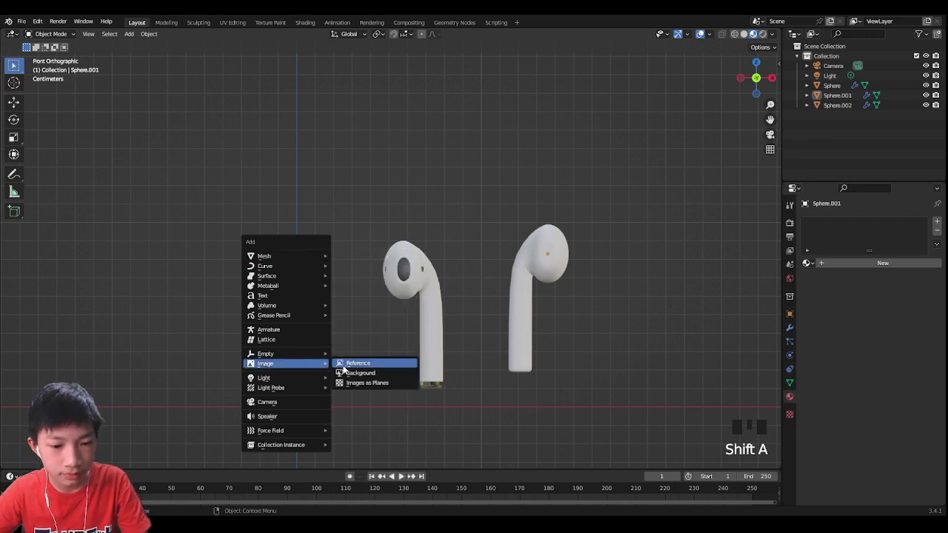
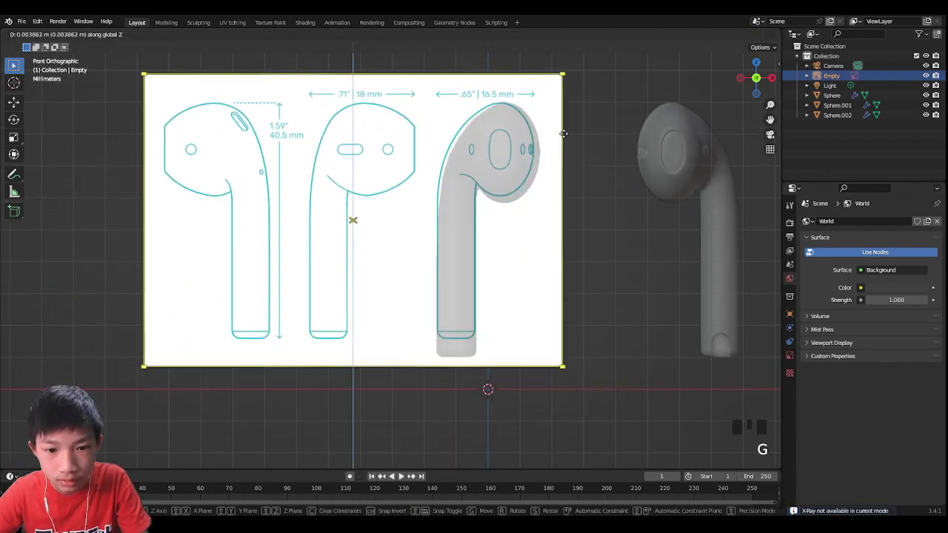
{"action": "key", "text": "s"}
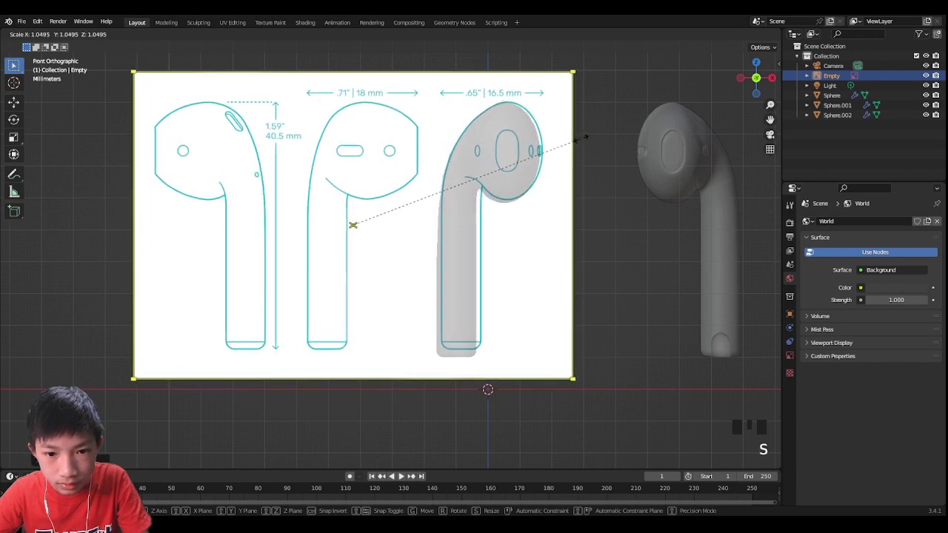
{"action": "key", "text": "g"}
{"action": "key", "text": "g"}
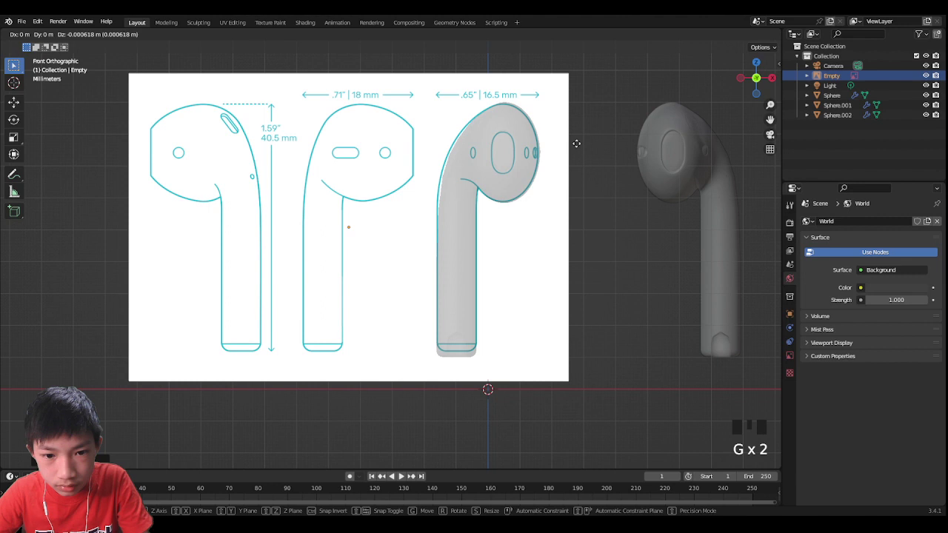
{"action": "left_click", "coordinate": [601, 131]}
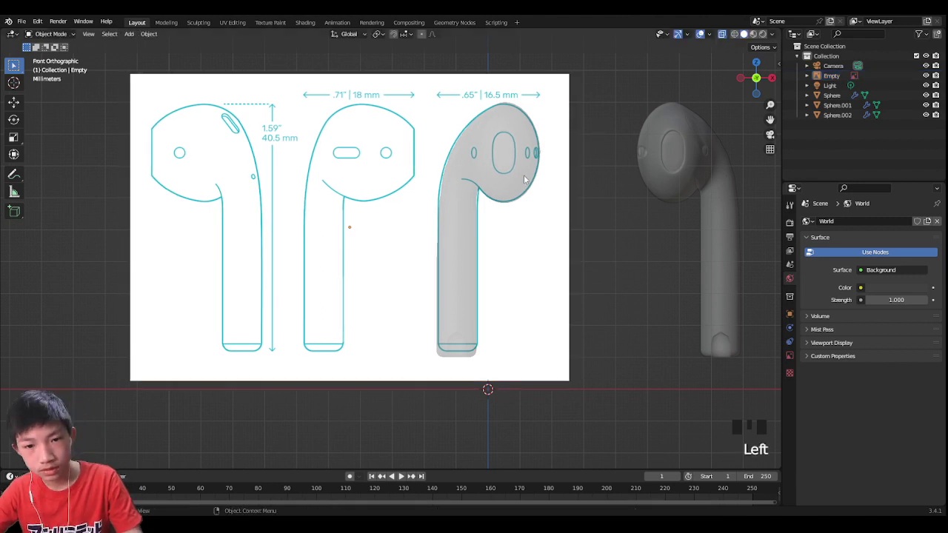
{"action": "scroll", "scroll_direction": "down", "scroll_amount": 3}
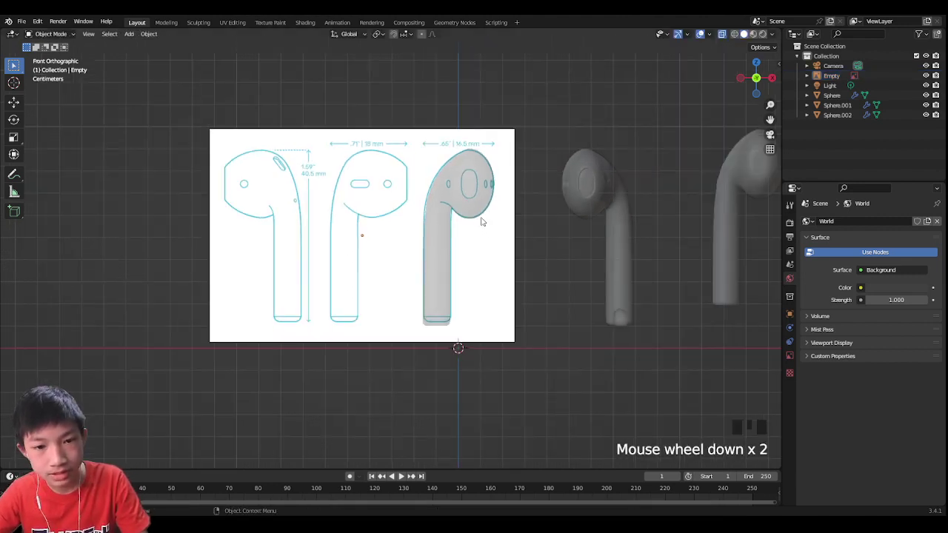
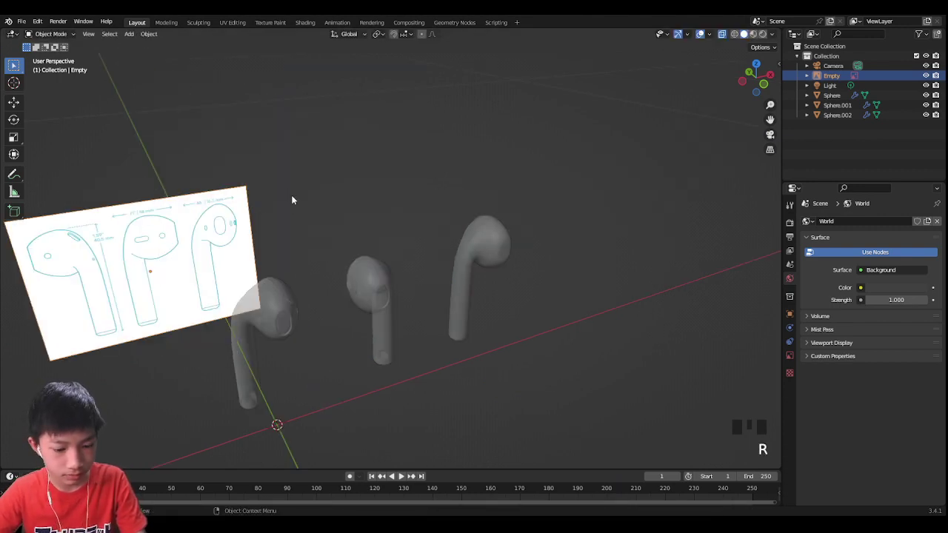
Rotate the reference drawing upright and move it along X and Y into the side view.
{"action": "key", "text": "r"}
{"action": "left_click_drag", "start_coordinate": [271, 267], "coordinate": [458, 237]}
{"action": "key", "text": "g"}
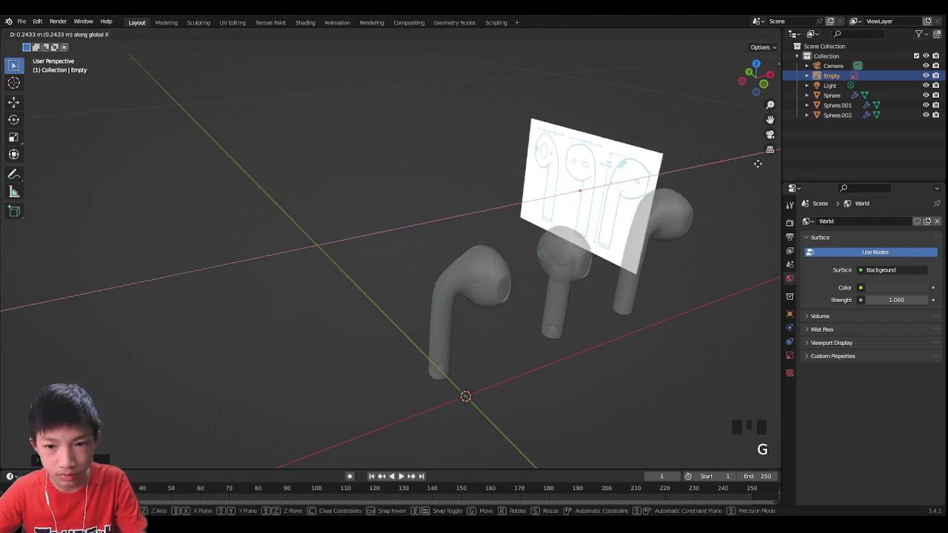
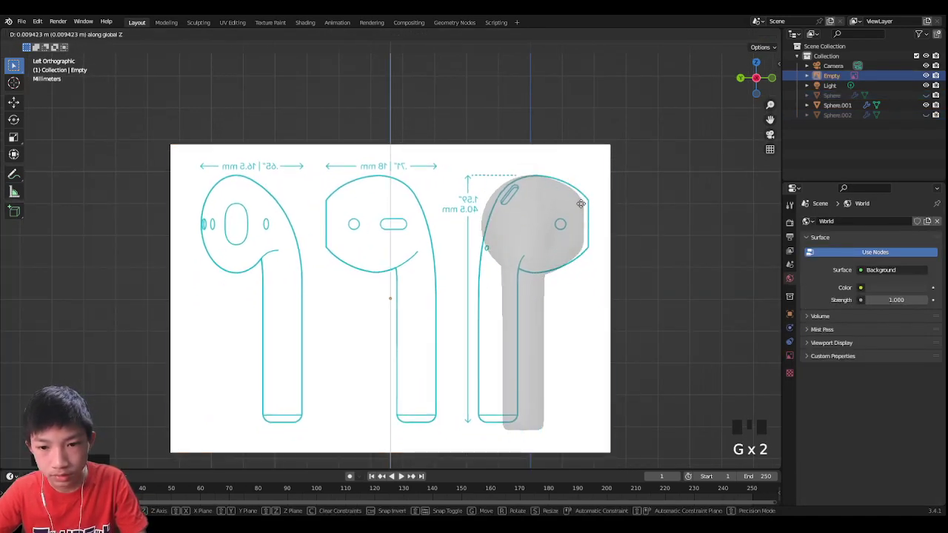
{"action": "key", "text": "g"}
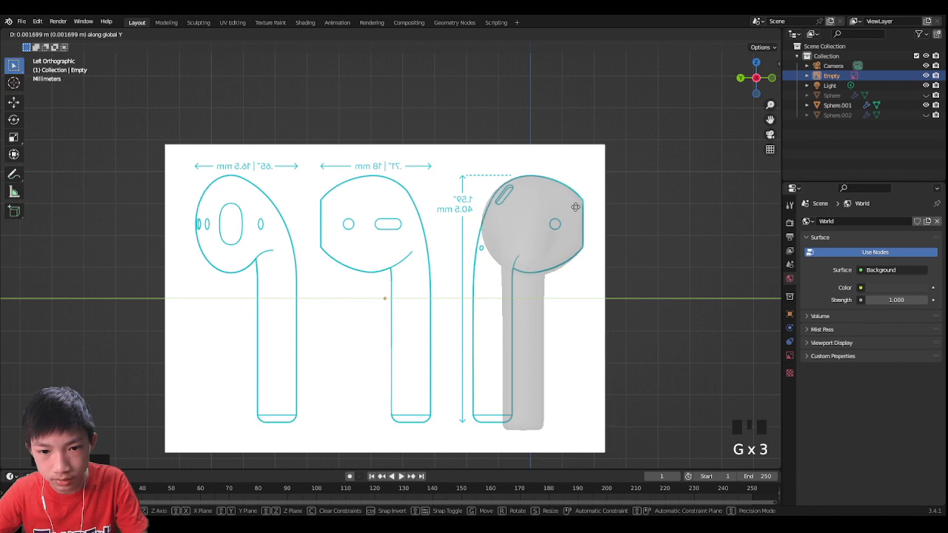
{"action": "scroll", "scroll_direction": "up", "scroll_amount": 3}
{"action": "left_click", "coordinate": [601, 208]}
Nudge the drawing so its side-view outline traces the visible earbud's head and stem.
{"action": "left_click_drag", "start_coordinate": [602, 208], "coordinate": [794, 324]}
{"action": "left_click", "coordinate": [793, 324]}
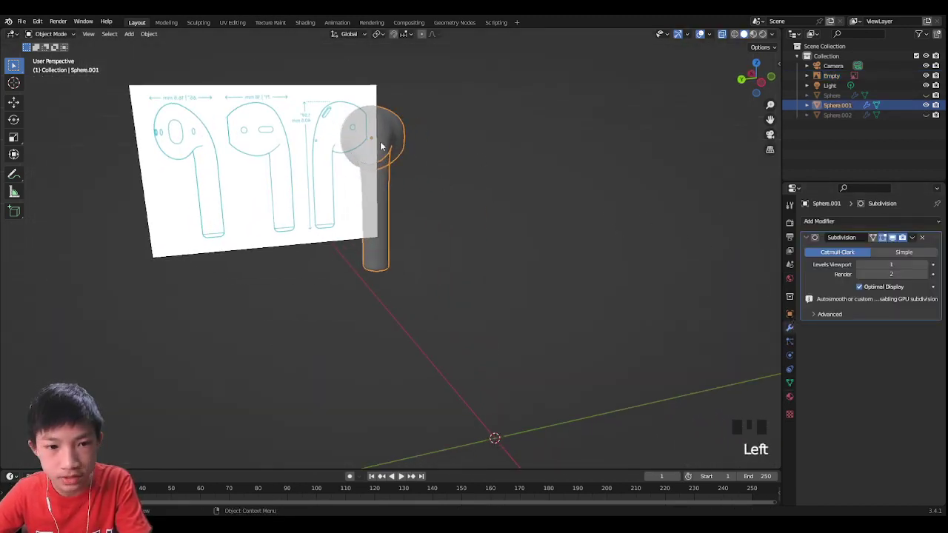
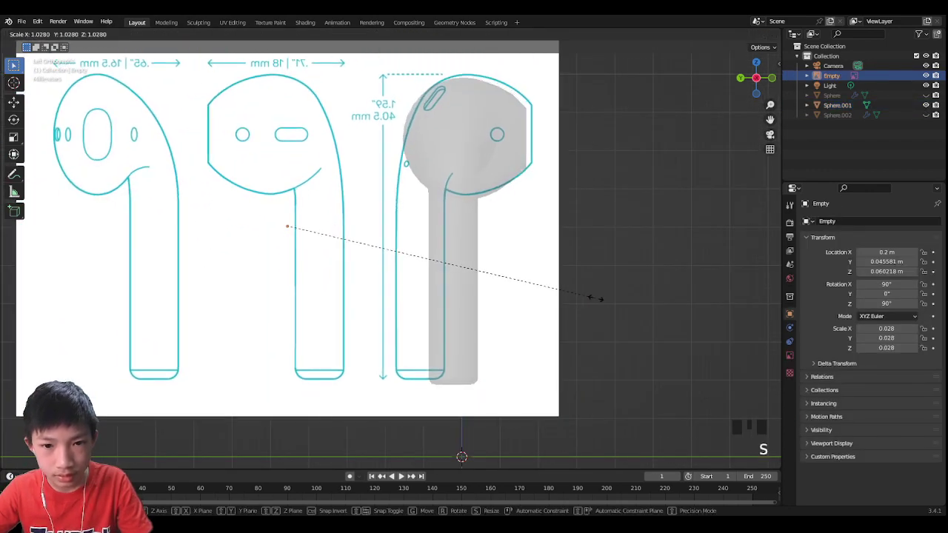
{"action": "key", "text": "g"}
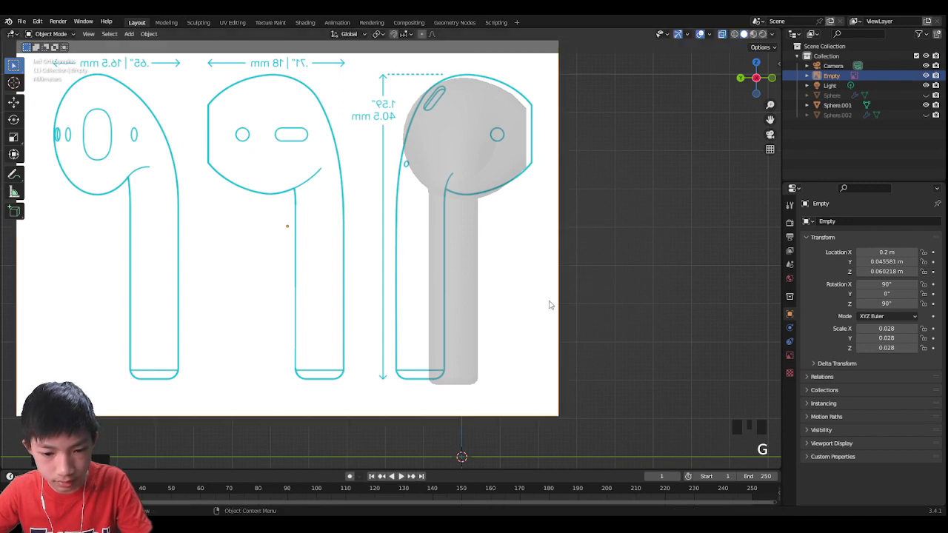
{"action": "key", "text": "g"}
{"action": "key", "text": "g"}
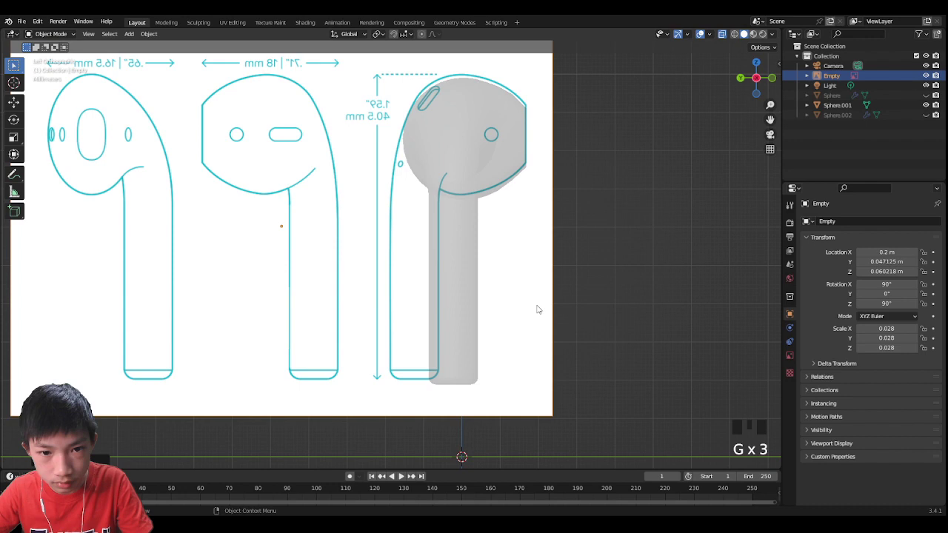
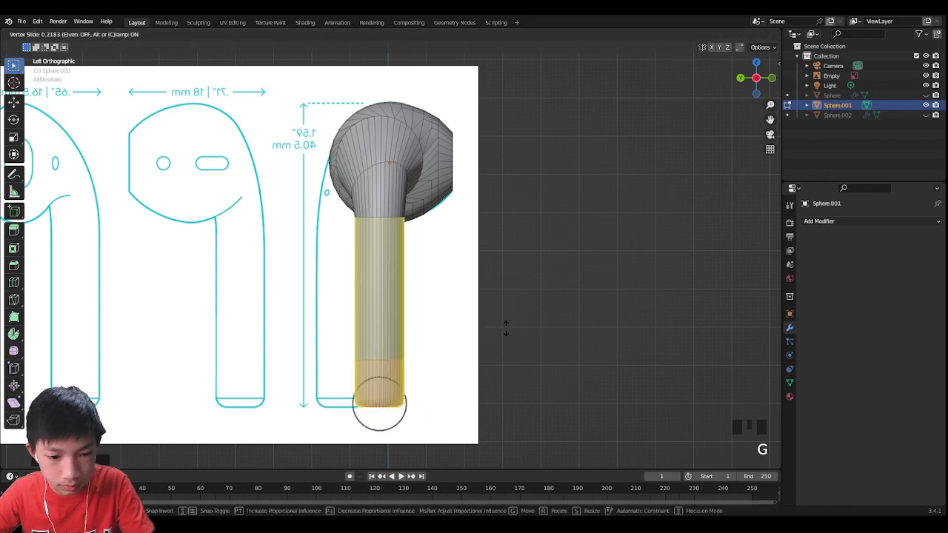
Move the stem's bottom and top vertices so the stem follows the drawing's bent outline.
{"action": "key", "text": "g"}
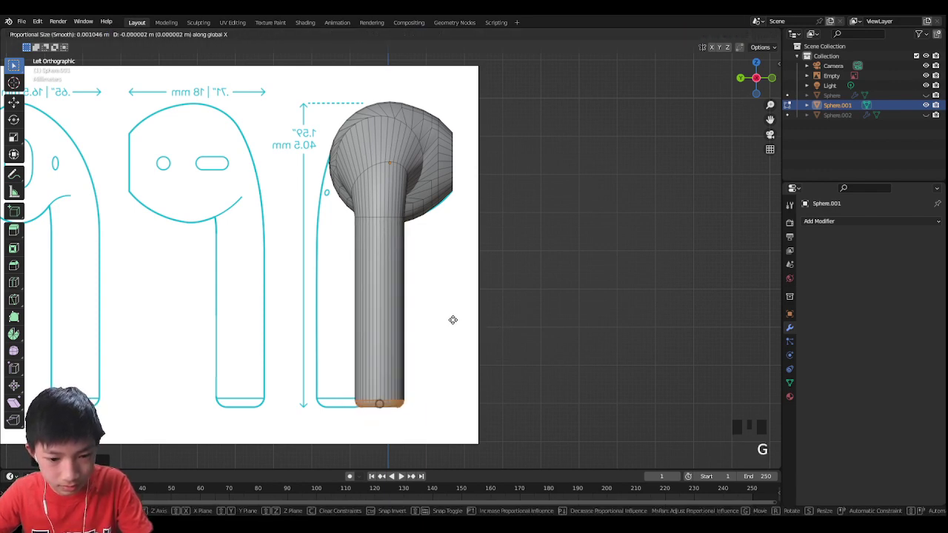
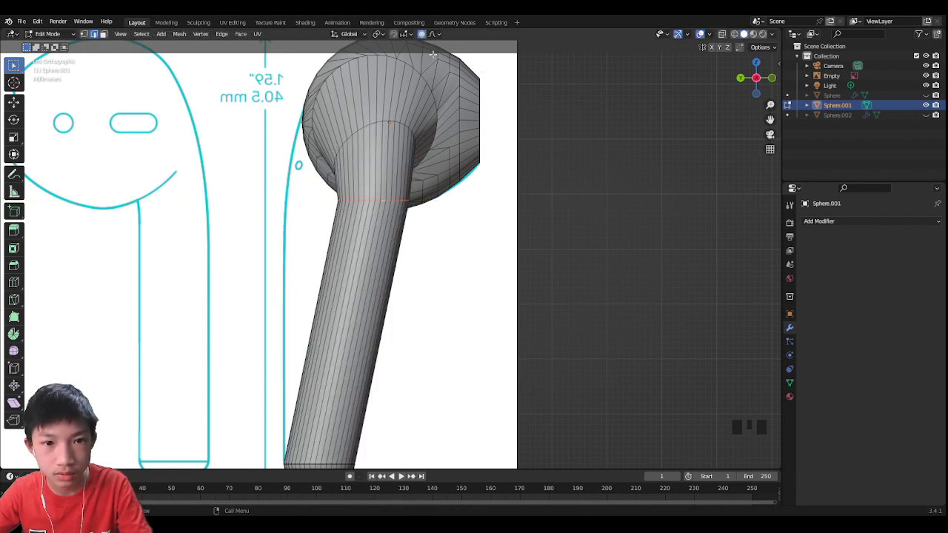
{"action": "left_click", "coordinate": [418, 35]}
{"action": "left_click", "coordinate": [423, 38]}
{"action": "key", "text": "g"}
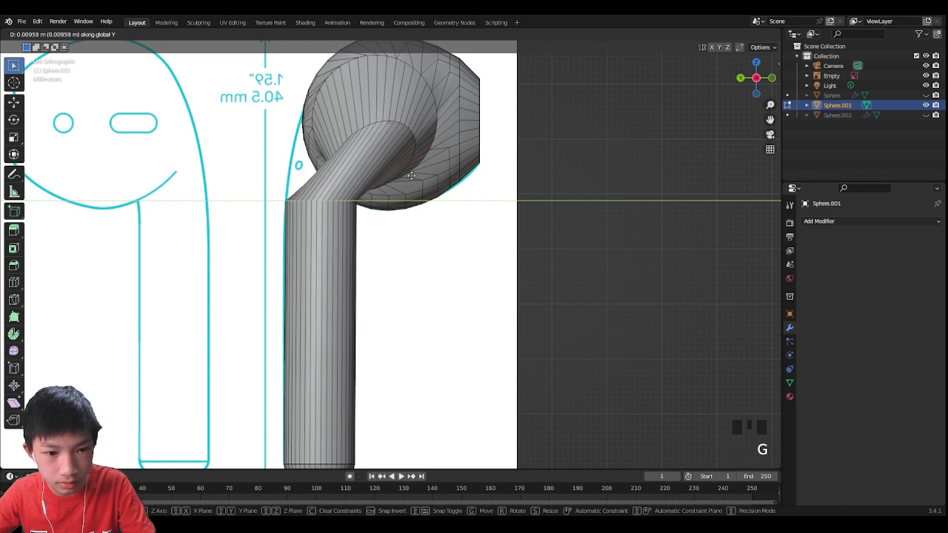
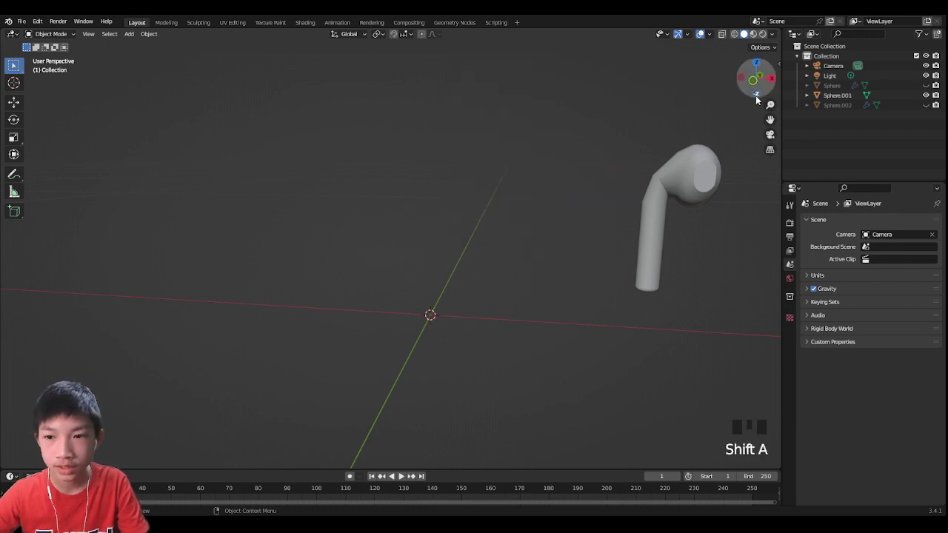
From front view, add the charging-case drawing as a reference image and scale it to about 0.086.
{"action": "left_click", "coordinate": [758, 83]}
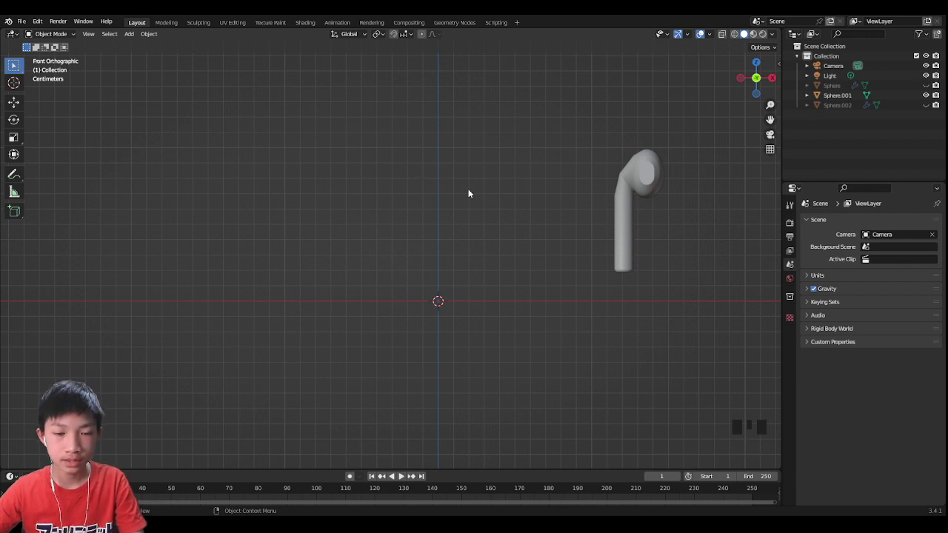
{"action": "key", "text": "shift+a"}
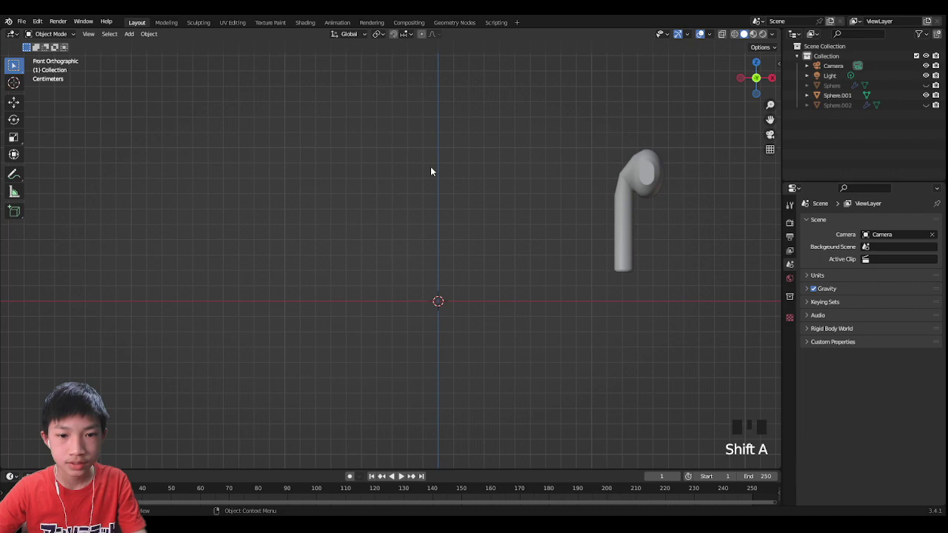
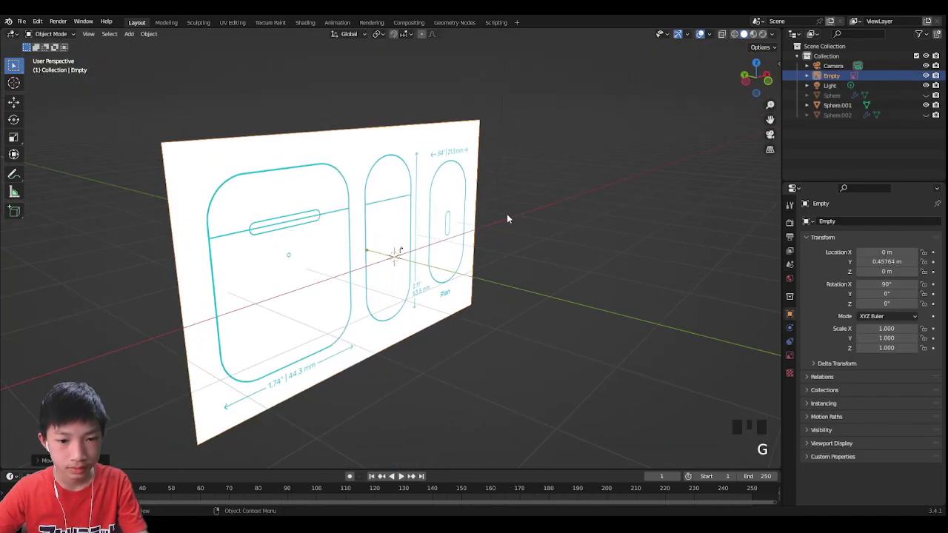
{"action": "left_click", "coordinate": [772, 83]}
{"action": "key", "text": "s"}
{"action": "scroll", "scroll_direction": "up", "scroll_amount": 3}
Shrink the case drawing, add a cube beside the earbud and show its transform values.
{"action": "key", "text": "s"}
{"action": "scroll", "scroll_direction": "up", "scroll_amount": 3}
{"action": "key", "text": "shift+a"}
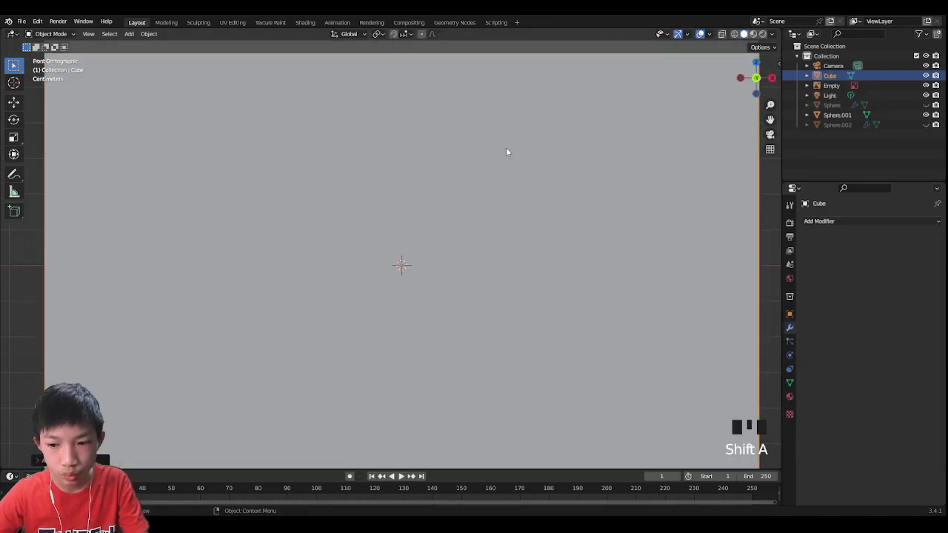
{"action": "scroll", "scroll_direction": "down", "scroll_amount": 3}
{"action": "scroll", "scroll_direction": "up", "scroll_amount": 3}
{"action": "middle_click", "coordinate": [424, 282]}
{"action": "scroll", "scroll_direction": "up", "scroll_amount": 3}
{"action": "left_click", "coordinate": [468, 273]}
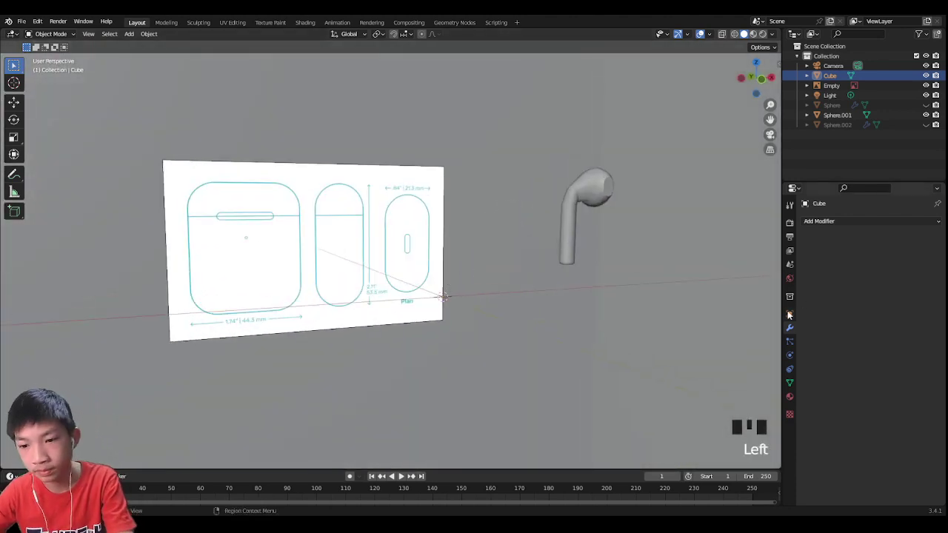
{"action": "left_click", "coordinate": [790, 314]}
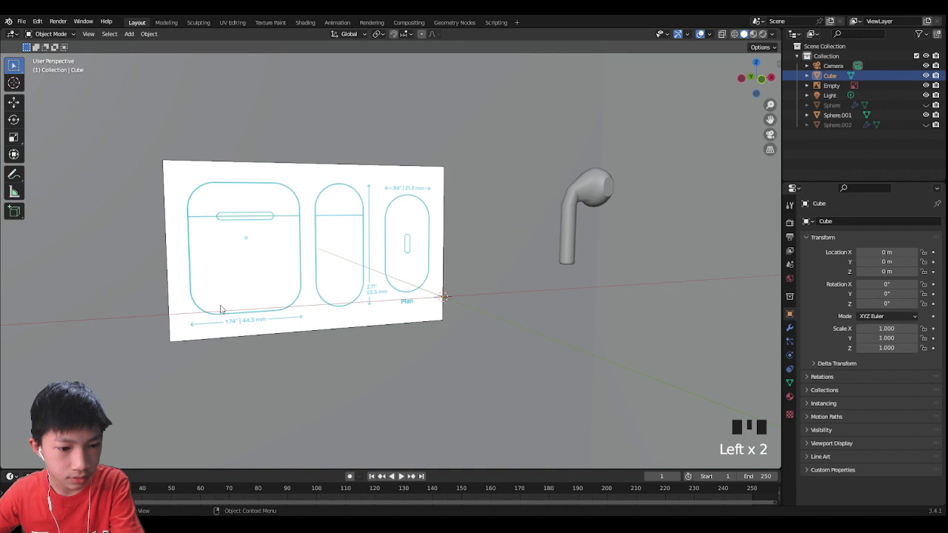
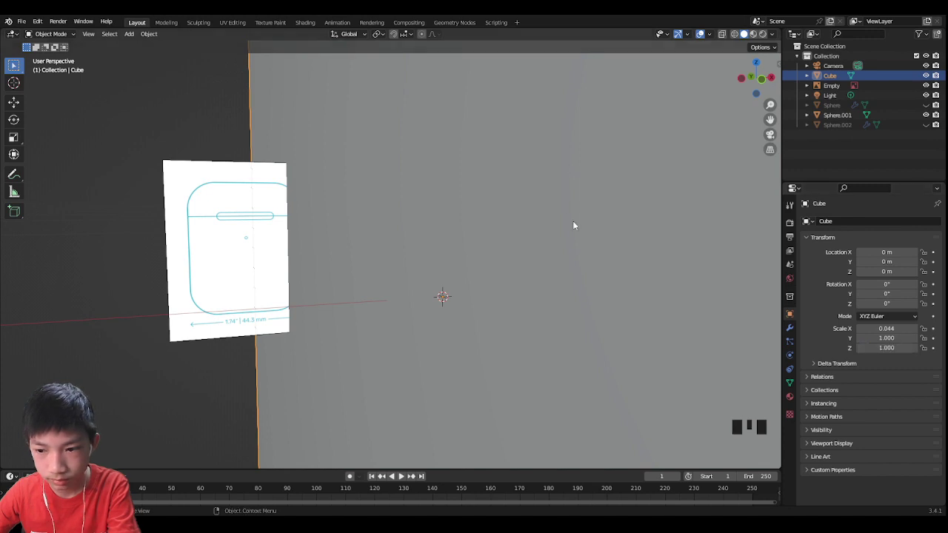
Scale the cube to a thin box of X 0.044, Y 0.021, Z 0.054 and check it side-on.
{"action": "left_click_drag", "start_coordinate": [561, 231], "coordinate": [515, 234]}
{"action": "scroll", "scroll_direction": "up", "scroll_amount": 3}
{"action": "scroll", "scroll_direction": "down", "scroll_amount": 3}
{"action": "middle_click", "coordinate": [590, 238]}
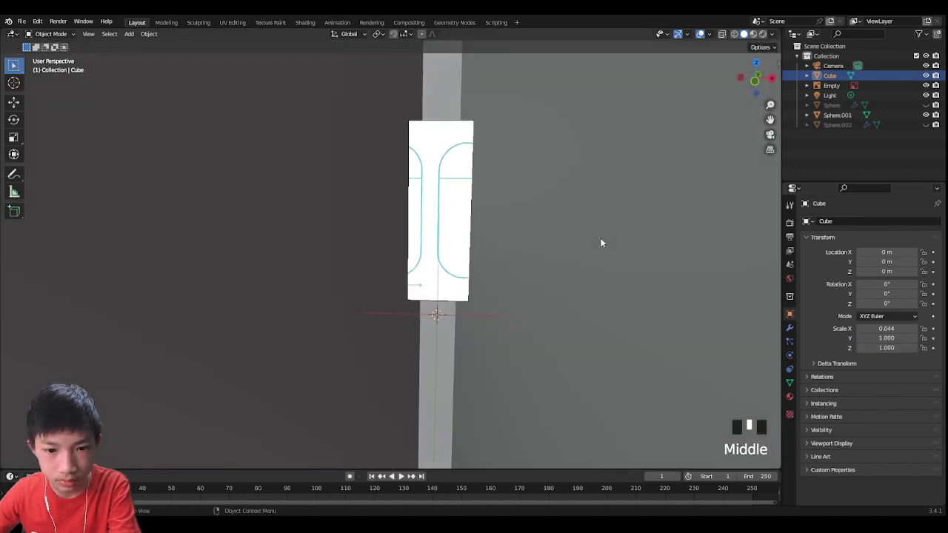
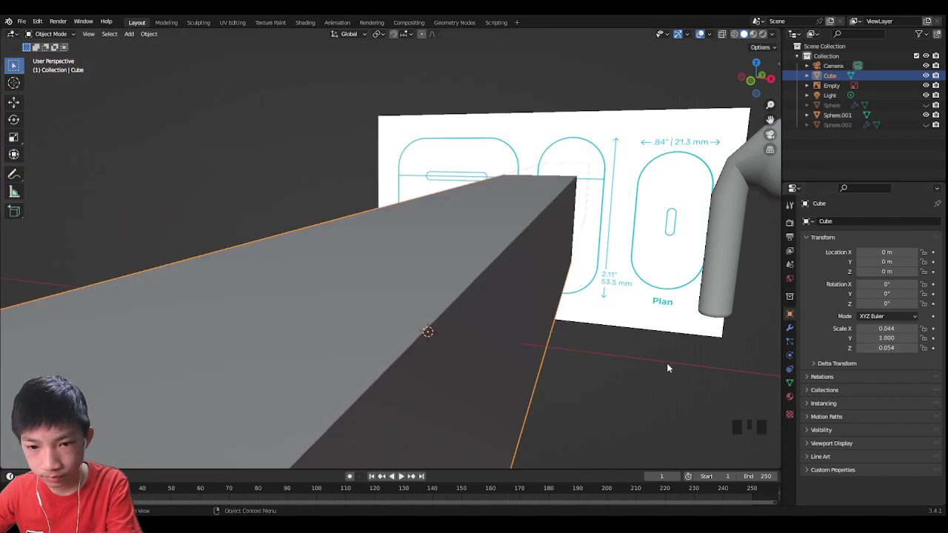
{"action": "left_click_drag", "start_coordinate": [657, 242], "coordinate": [540, 262]}
{"action": "scroll", "scroll_direction": "down", "scroll_amount": 3}
{"action": "scroll", "scroll_direction": "down", "scroll_amount": 3}
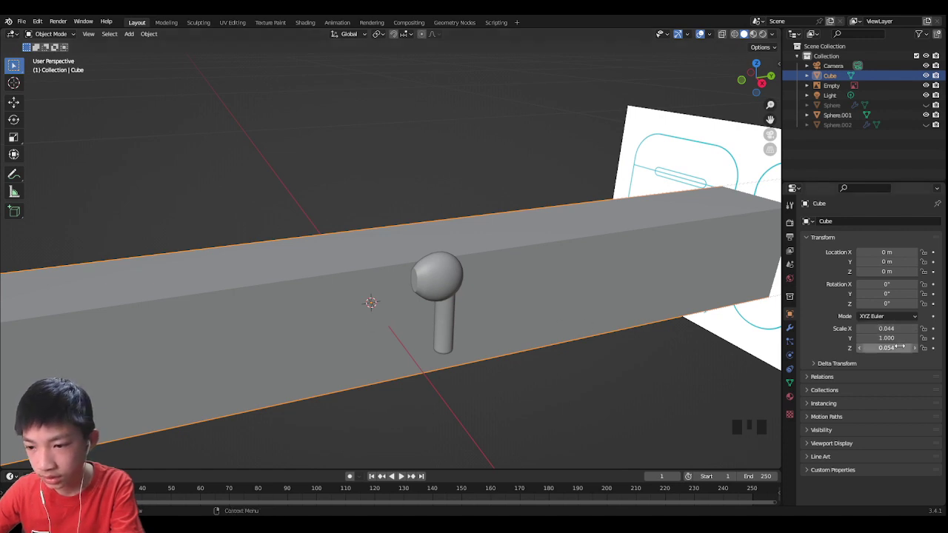
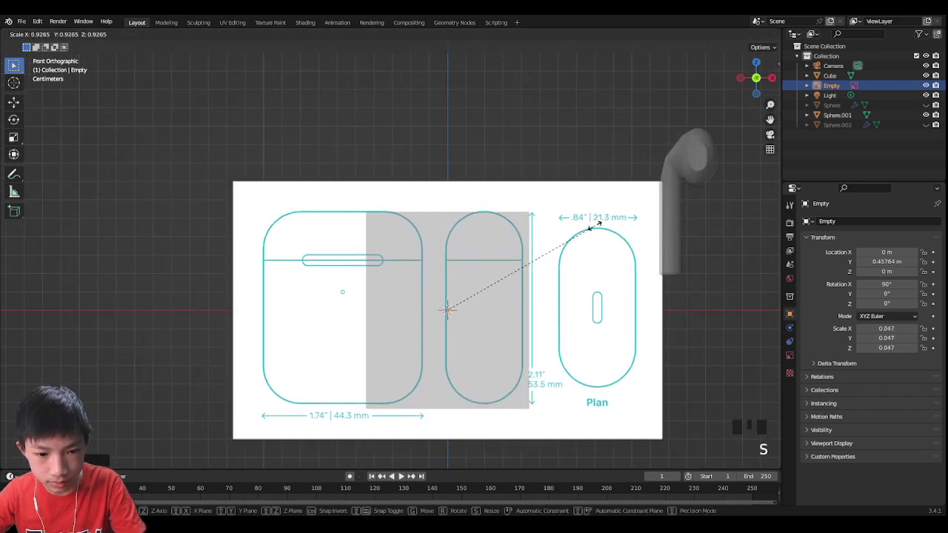
Fit the reference drawing to the box and bevel the box's edges into the rounded case body.
{"action": "key", "text": "g"}
{"action": "key", "text": "s"}
{"action": "key", "text": "g"}
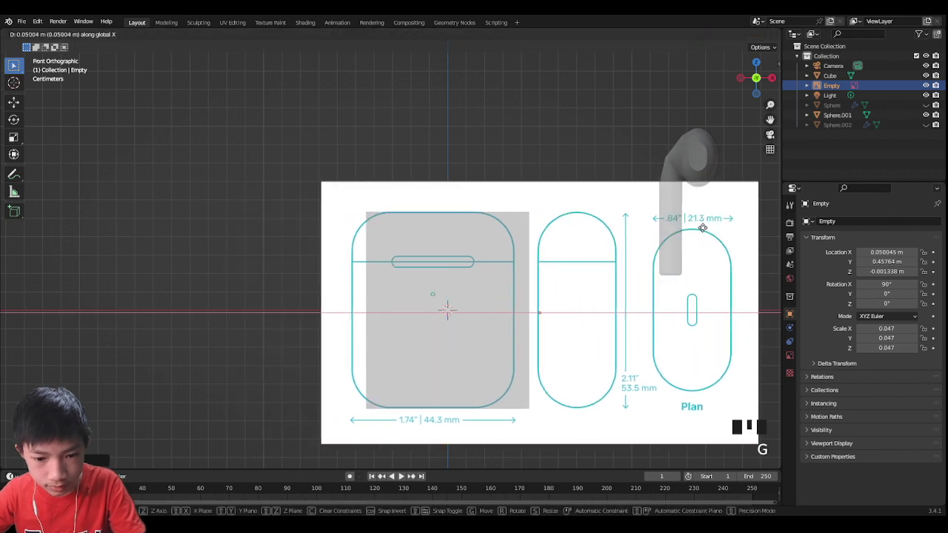
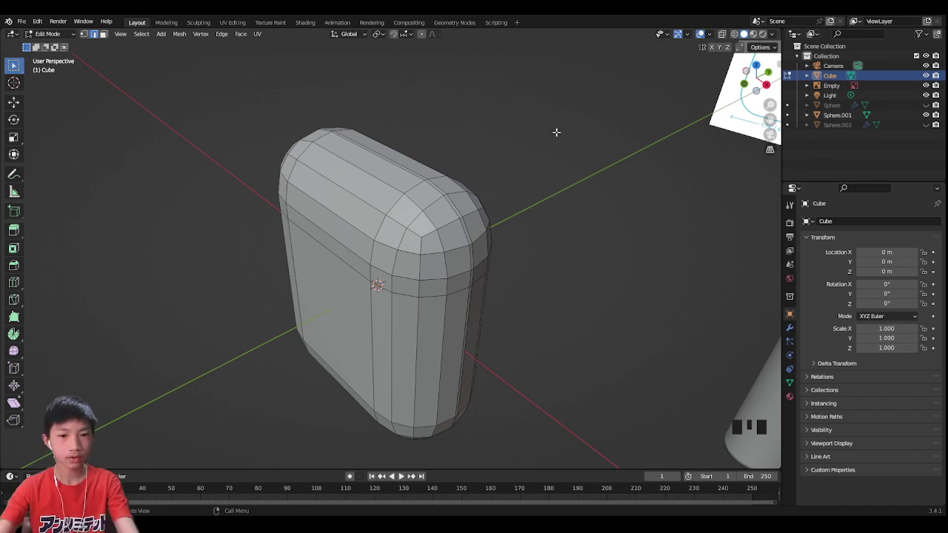
{"action": "key", "text": "Tab"}
Add an edge loop across the case front and slide it toward the drawing's lid seam line.
{"action": "scroll", "scroll_direction": "up", "scroll_amount": 3}
{"action": "left_click_drag", "start_coordinate": [561, 141], "coordinate": [619, 133]}
{"action": "scroll", "scroll_direction": "down", "scroll_amount": 3}
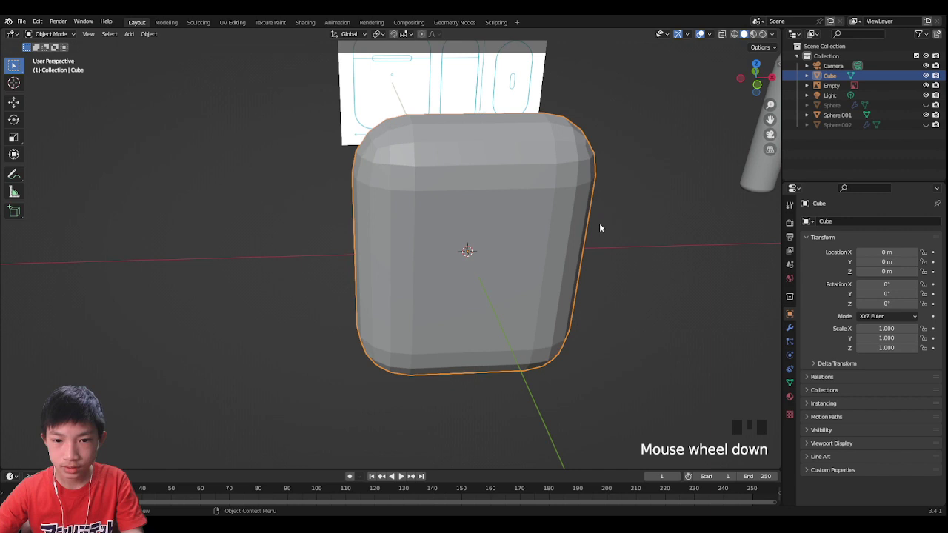
{"action": "middle_click", "coordinate": [538, 191]}
{"action": "scroll", "scroll_direction": "up", "scroll_amount": 3}
{"action": "left_click_drag", "start_coordinate": [490, 160], "coordinate": [321, 60]}
{"action": "scroll", "scroll_direction": "down", "scroll_amount": 3}
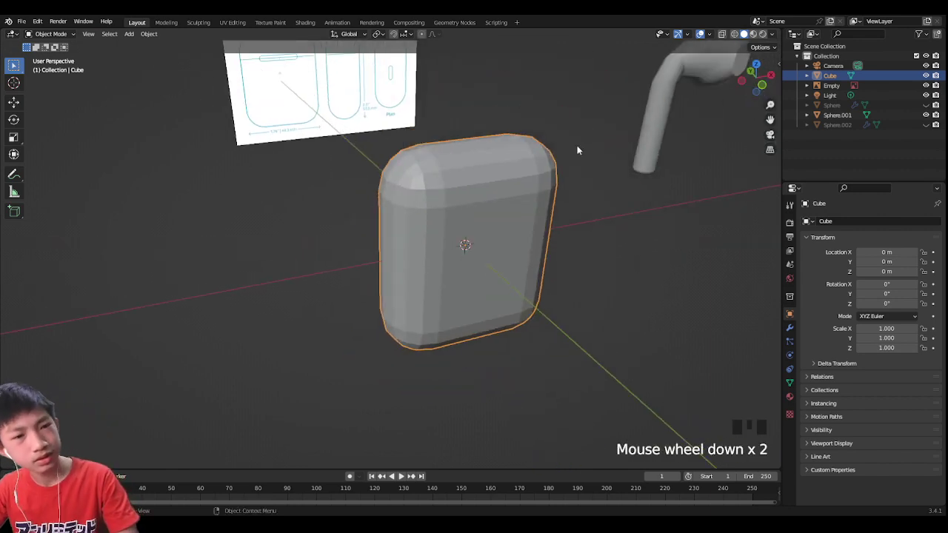
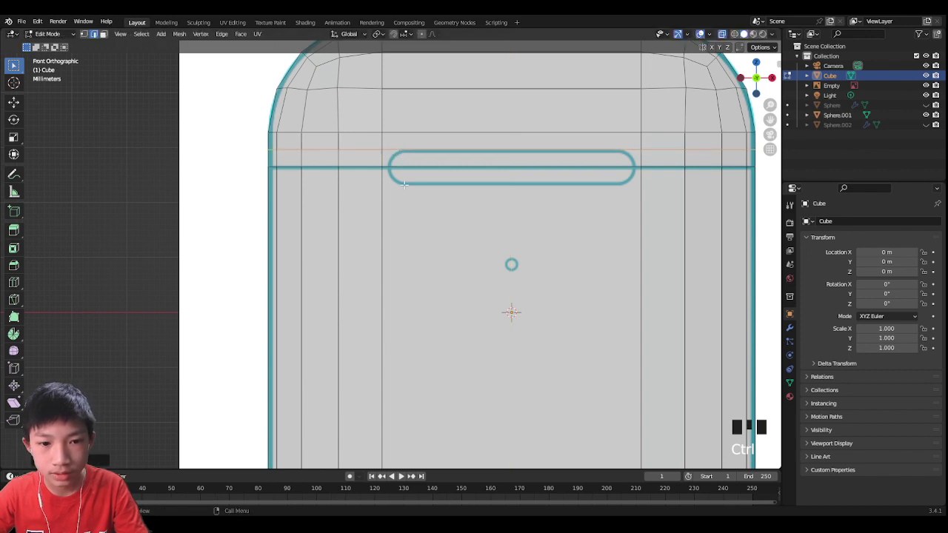
{"action": "key", "text": "ctrl+r"}
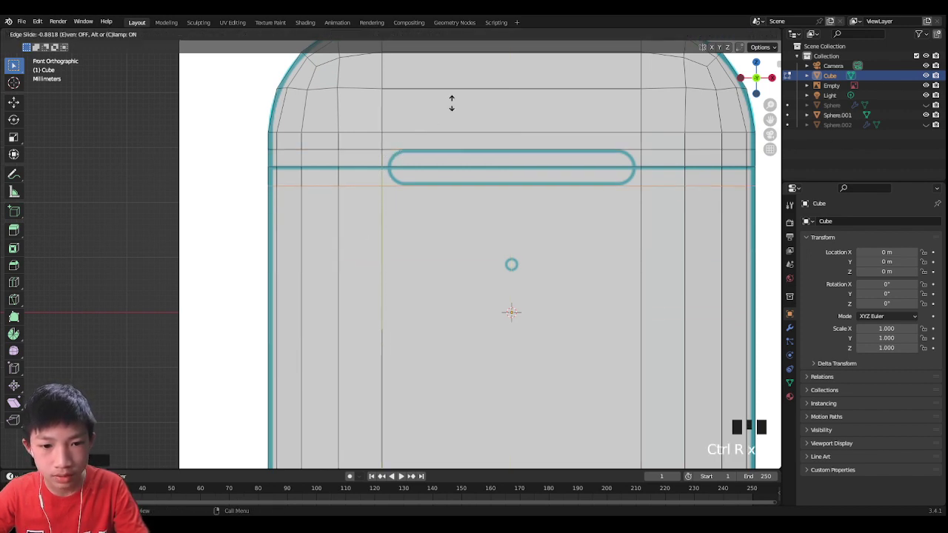
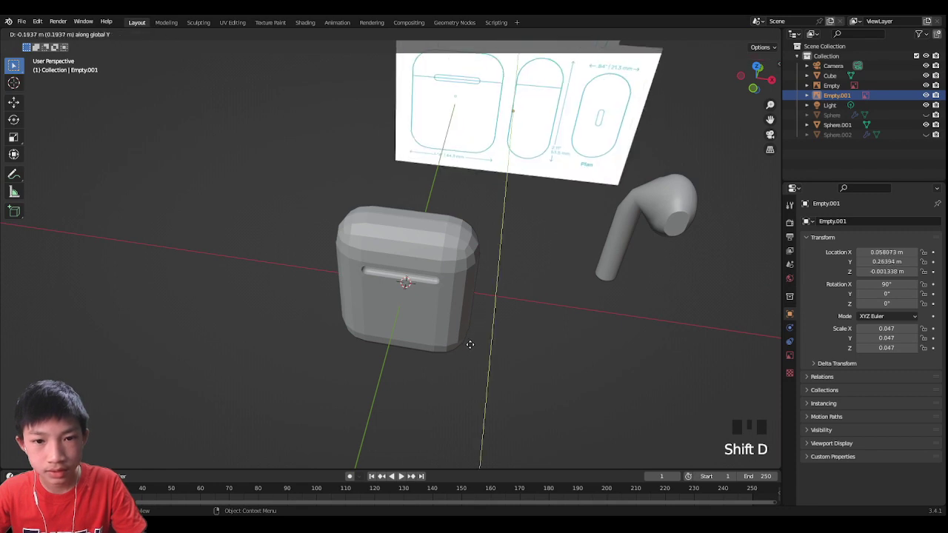
Rotate the drawing copy X 180 and Z 90 and shift its plan outline toward the case.
{"action": "key", "text": "r"}
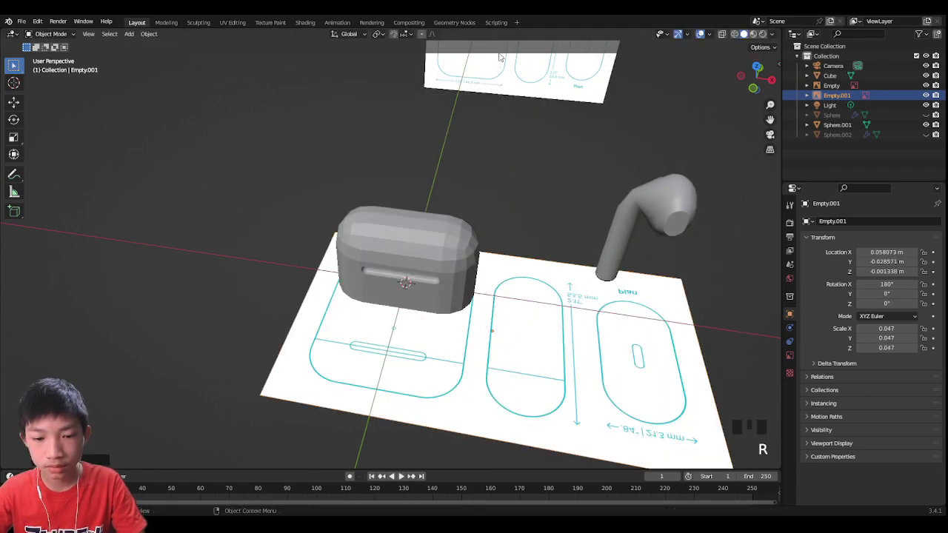
{"action": "key", "text": "r"}
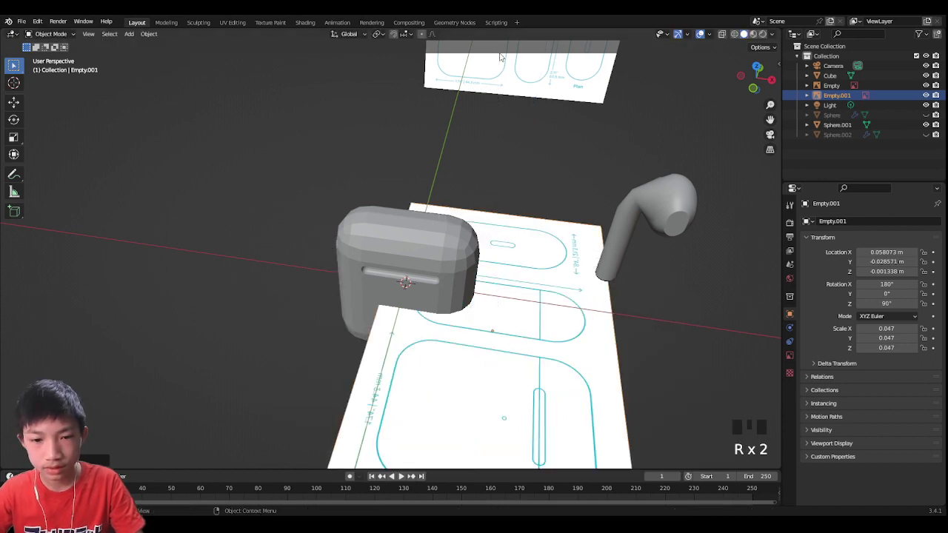
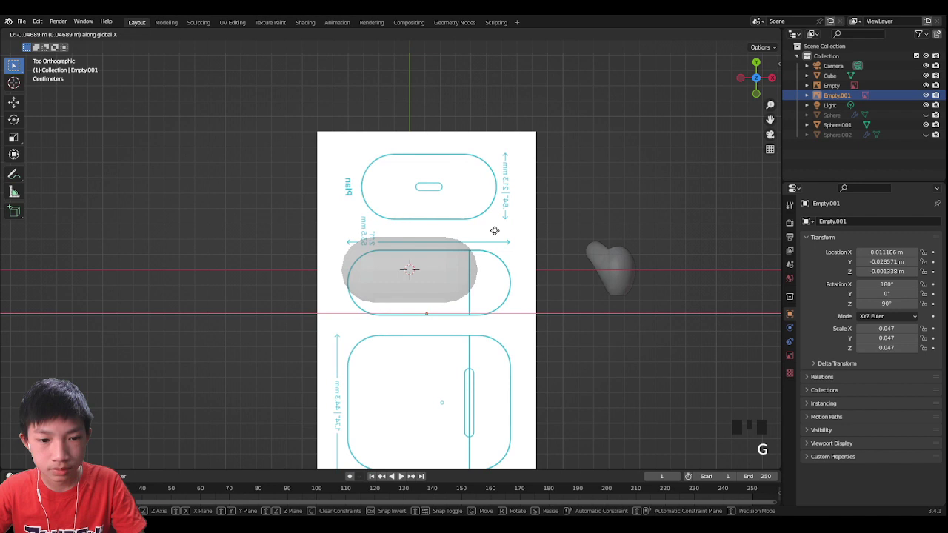
{"action": "key", "text": "g"}
{"action": "key", "text": "g"}
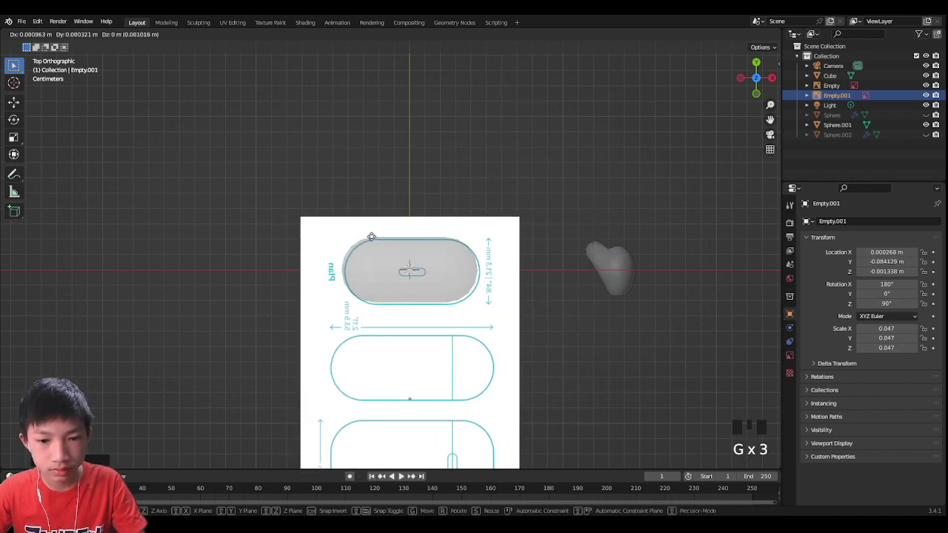
{"action": "key", "text": "g"}
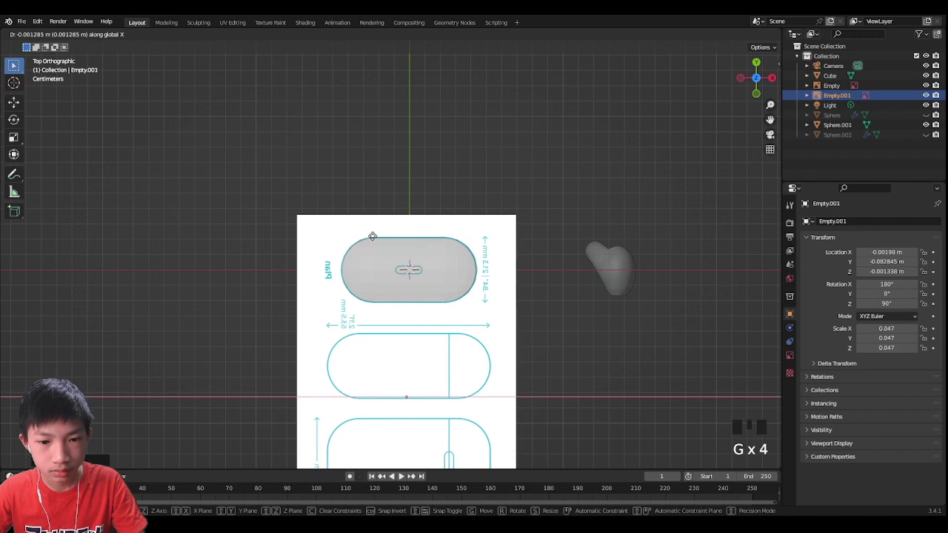
Align the plan outline to the case footprint, then edit the case mesh viewed from below.
{"action": "left_click_drag", "start_coordinate": [425, 225], "coordinate": [451, 138]}
{"action": "key", "text": "g"}
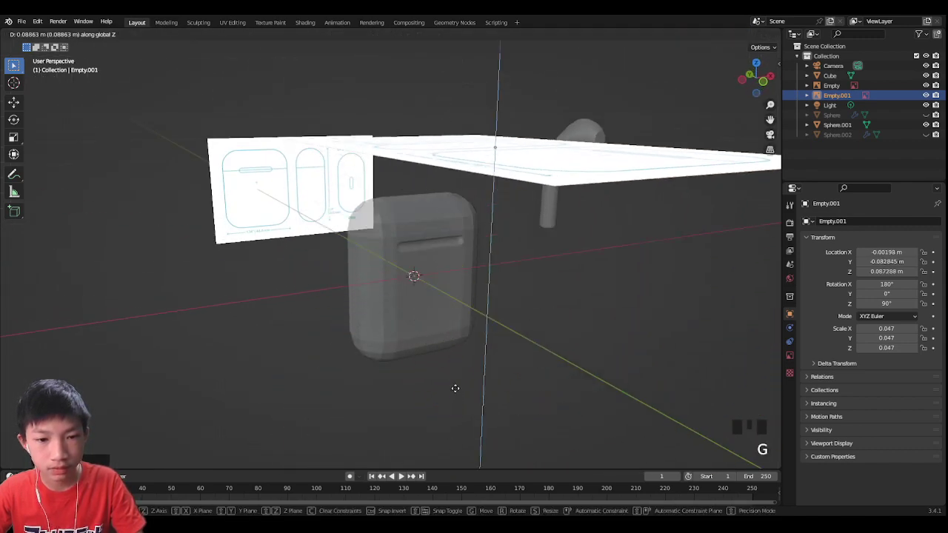
{"action": "left_click", "coordinate": [759, 94]}
{"action": "left_click", "coordinate": [435, 264]}
{"action": "scroll", "scroll_direction": "up", "scroll_amount": 3}
{"action": "key", "text": "Tab"}
{"action": "scroll", "scroll_direction": "up", "scroll_amount": 3}
{"action": "key", "text": "3"}
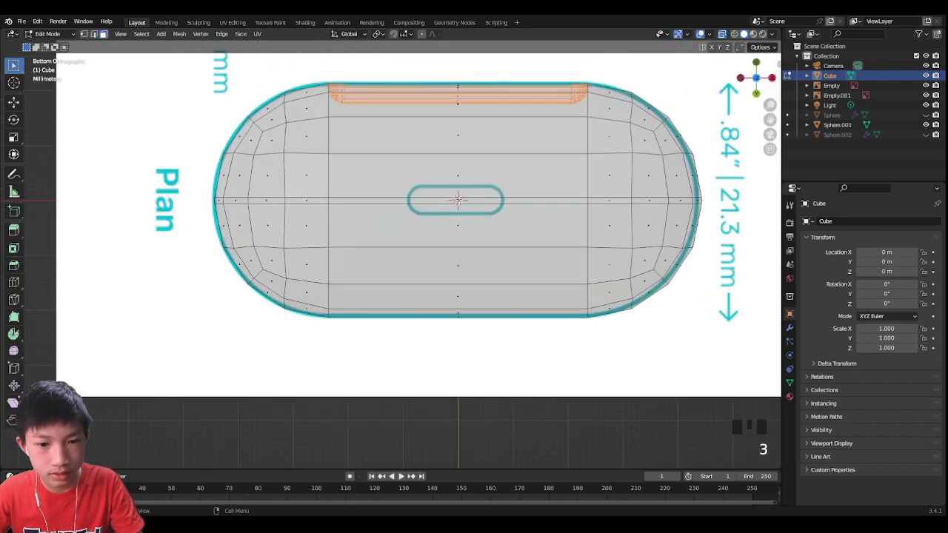
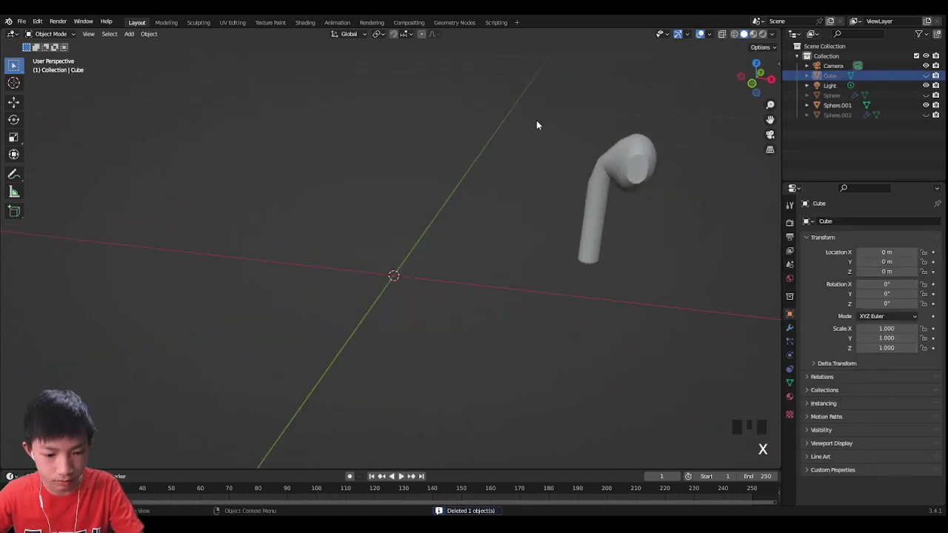
Bring the case back into view and raise it on Z so its base rests on the ground.
{"action": "key", "text": "ctrl+z"}
{"action": "key", "text": "g"}
{"action": "left_click", "coordinate": [502, 209]}
{"action": "left_click_drag", "start_coordinate": [491, 201], "coordinate": [371, 129]}
{"action": "left_click", "coordinate": [372, 129]}
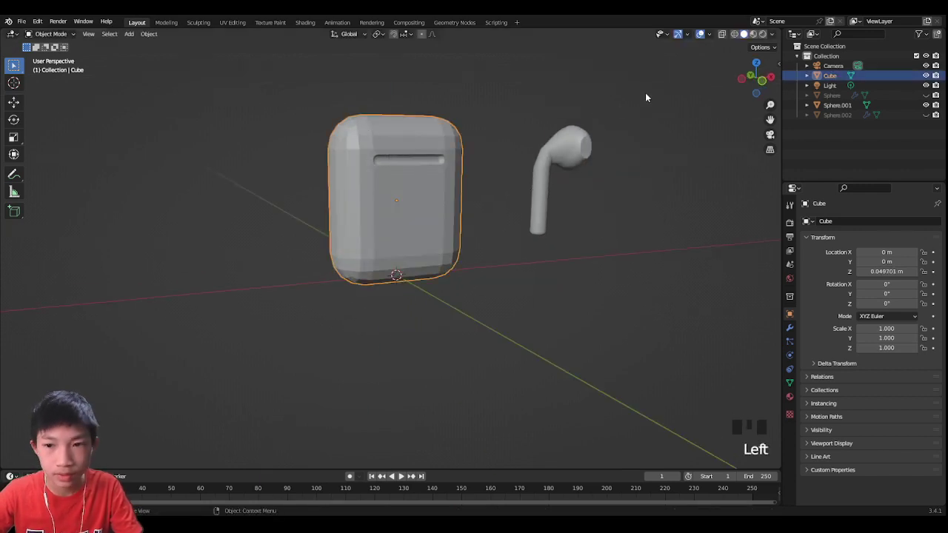
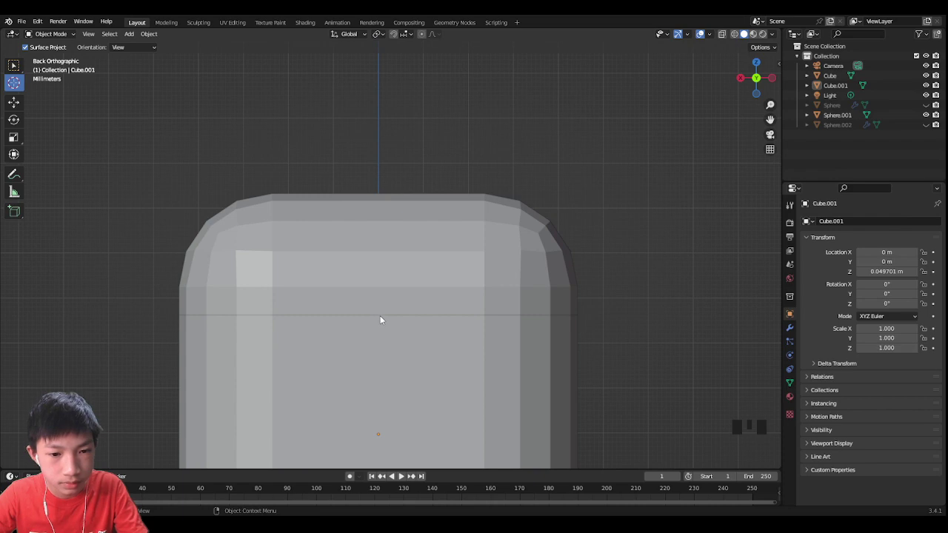
Select the separated lid (Cube.001) and shift it slightly off the case base.
{"action": "left_click", "coordinate": [381, 318]}
{"action": "left_click", "coordinate": [14, 65]}
{"action": "left_click_drag", "start_coordinate": [374, 157], "coordinate": [307, 162]}
{"action": "scroll", "scroll_direction": "down", "scroll_amount": 3}
{"action": "left_click_drag", "start_coordinate": [363, 193], "coordinate": [369, 219]}
{"action": "left_click", "coordinate": [370, 220]}
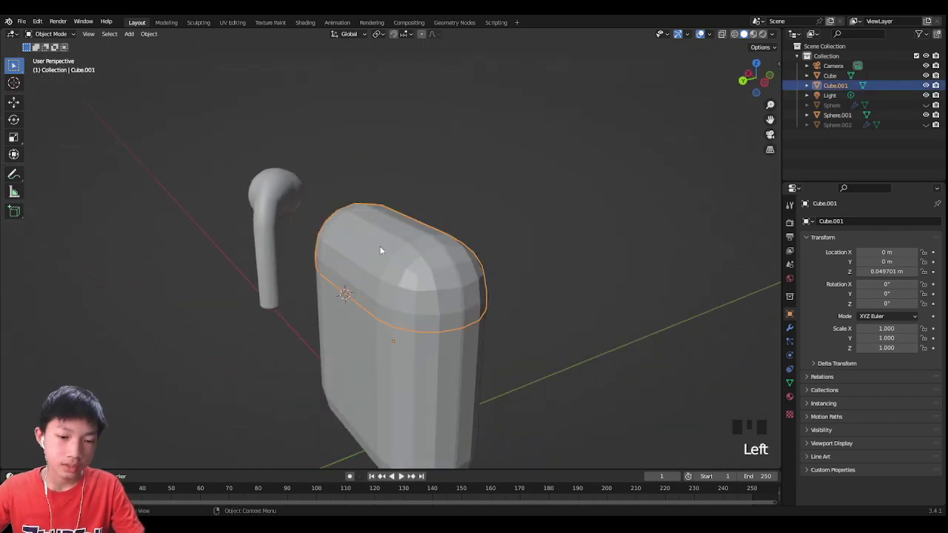
{"action": "left_click_drag", "start_coordinate": [383, 246], "coordinate": [439, 254]}
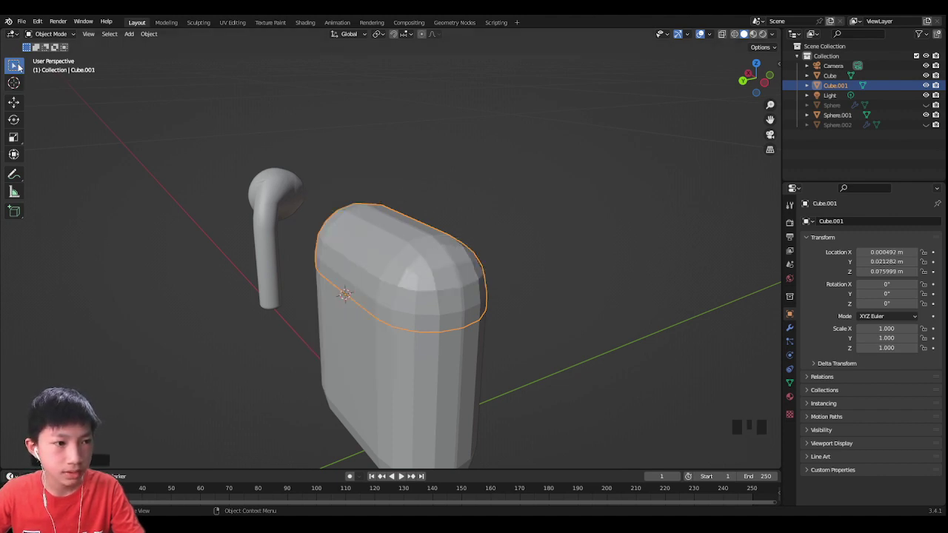
{"action": "left_click_drag", "start_coordinate": [20, 66], "coordinate": [446, 184]}
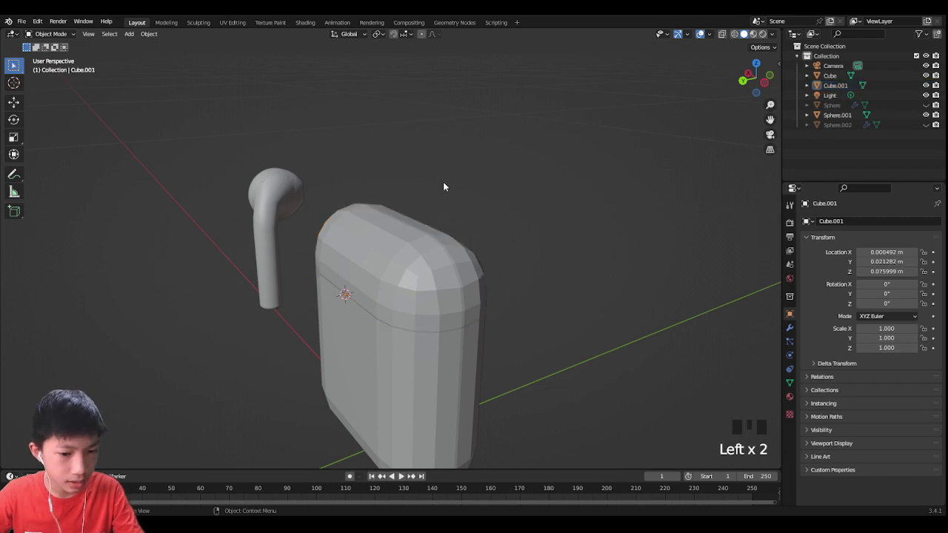
Reset the 3D cursor with Shift+C and reselect the lid so its origin sits at the cursor.
{"action": "key", "text": "shift+c"}
{"action": "scroll", "scroll_direction": "up", "scroll_amount": 3}
{"action": "left_click_drag", "start_coordinate": [452, 407], "coordinate": [491, 199]}
{"action": "scroll", "scroll_direction": "up", "scroll_amount": 3}
{"action": "left_click", "coordinate": [451, 275]}
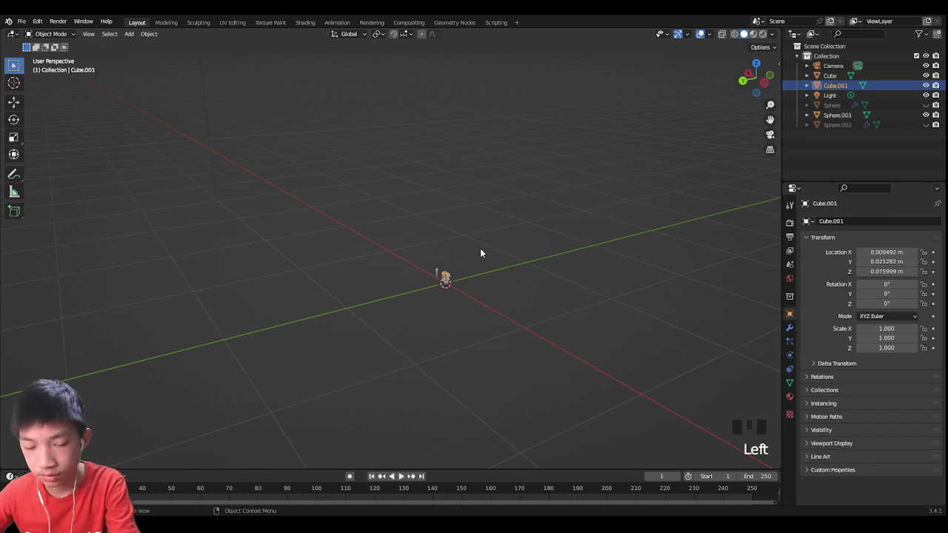
{"action": "scroll", "scroll_direction": "up", "scroll_amount": 3}
{"action": "scroll", "scroll_direction": "down", "scroll_amount": 3}
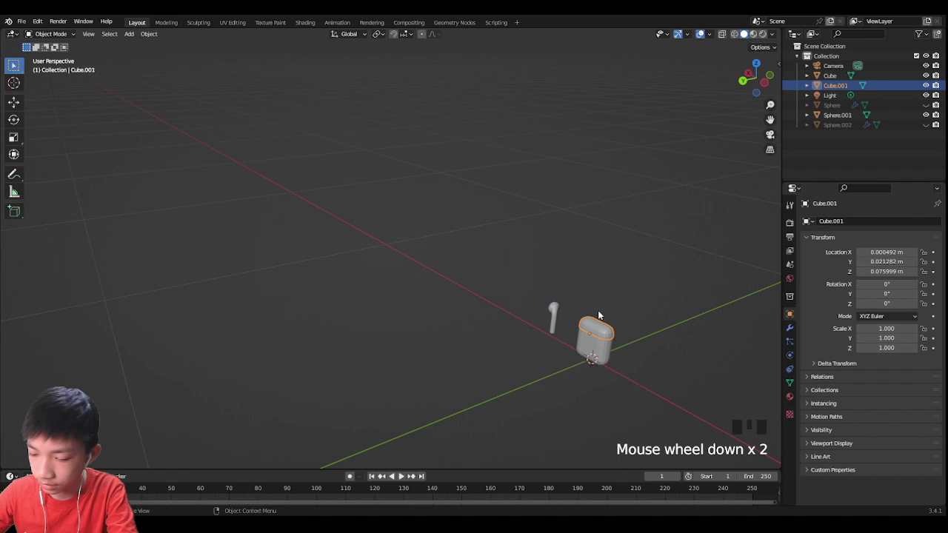
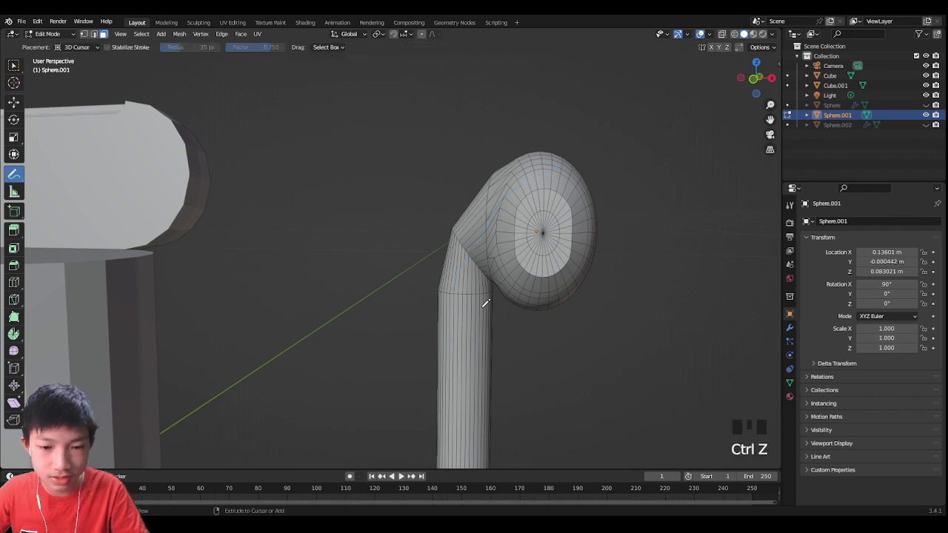
Grab, rotate and scale the joint vertices so the stem angles sharply into the earbud head.
{"action": "key", "text": "2"}
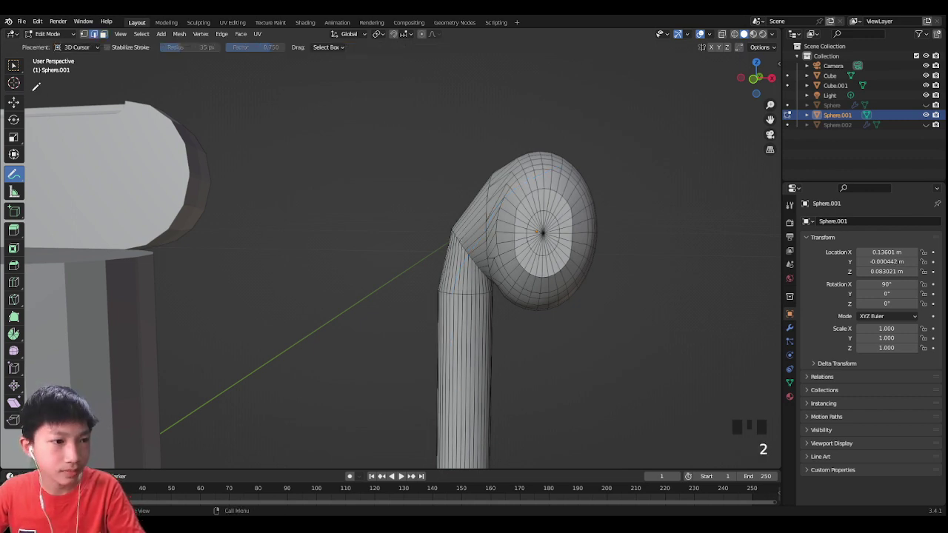
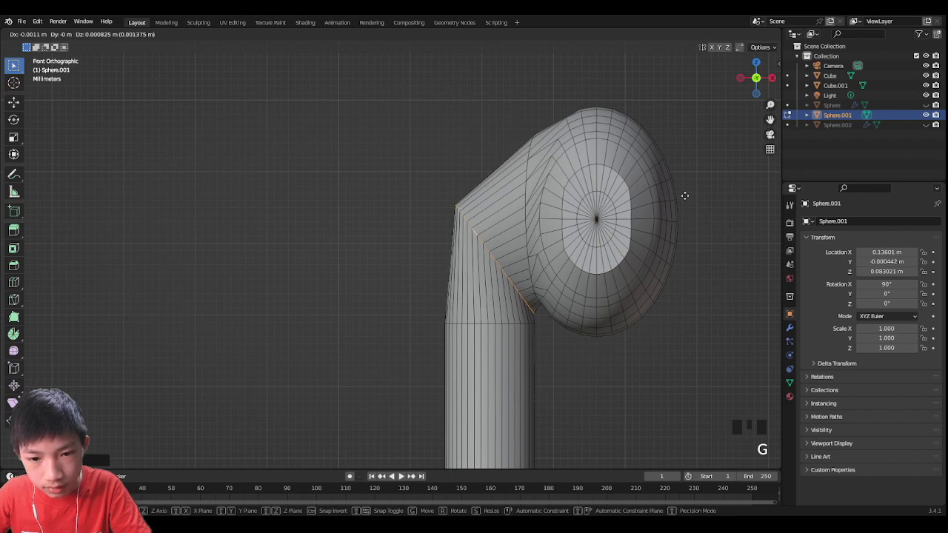
{"action": "key", "text": "r"}
{"action": "key", "text": "s"}
{"action": "key", "text": "g"}
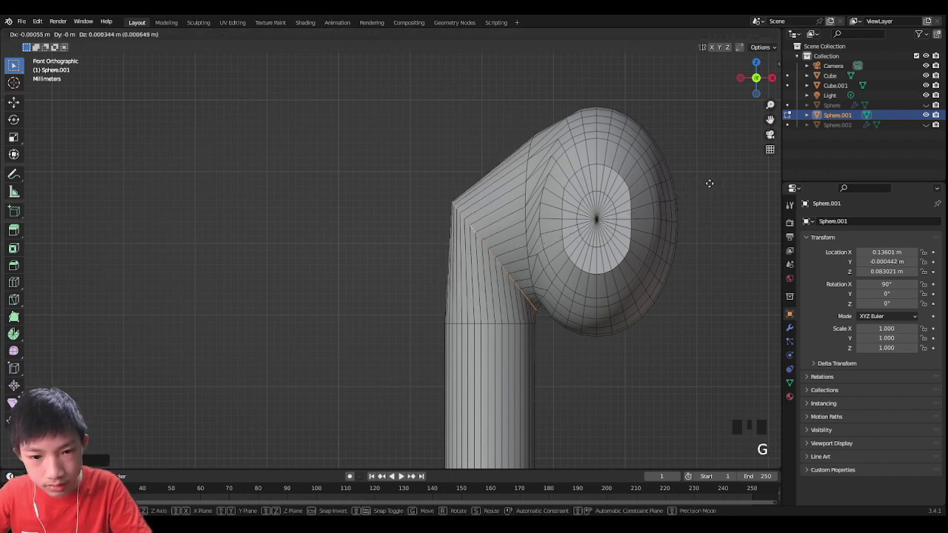
{"action": "key", "text": "r"}
{"action": "key", "text": "g"}
{"action": "key", "text": "s"}
{"action": "key", "text": "g"}
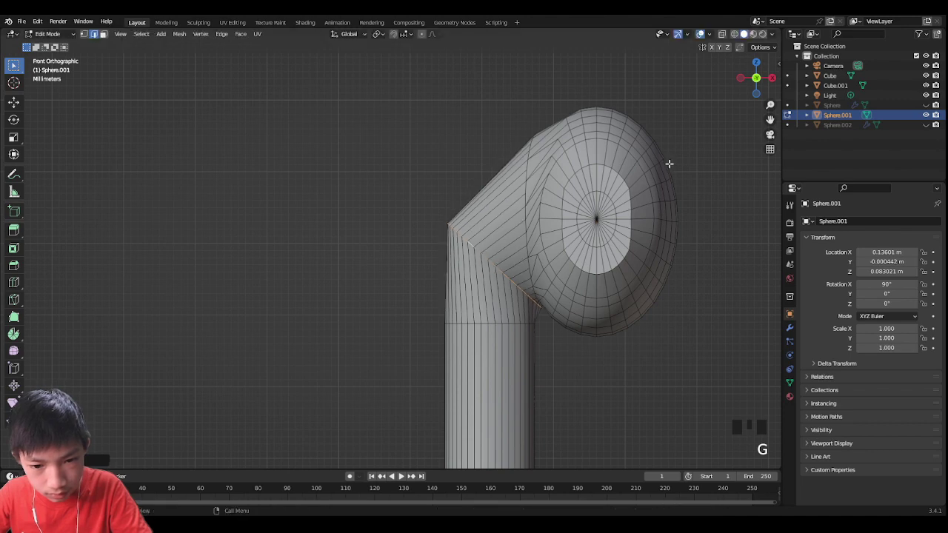
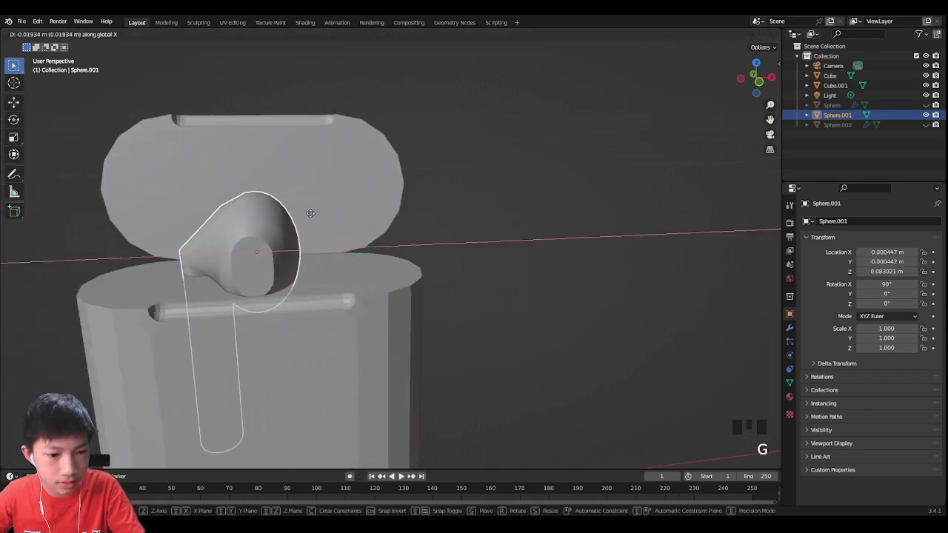
Move the earbud over the case base and look straight down on it.
{"action": "left_click_drag", "start_coordinate": [247, 220], "coordinate": [277, 311]}
{"action": "key", "text": "g"}
{"action": "left_click", "coordinate": [760, 80]}
{"action": "left_click", "coordinate": [765, 83]}
{"action": "key", "text": "g"}
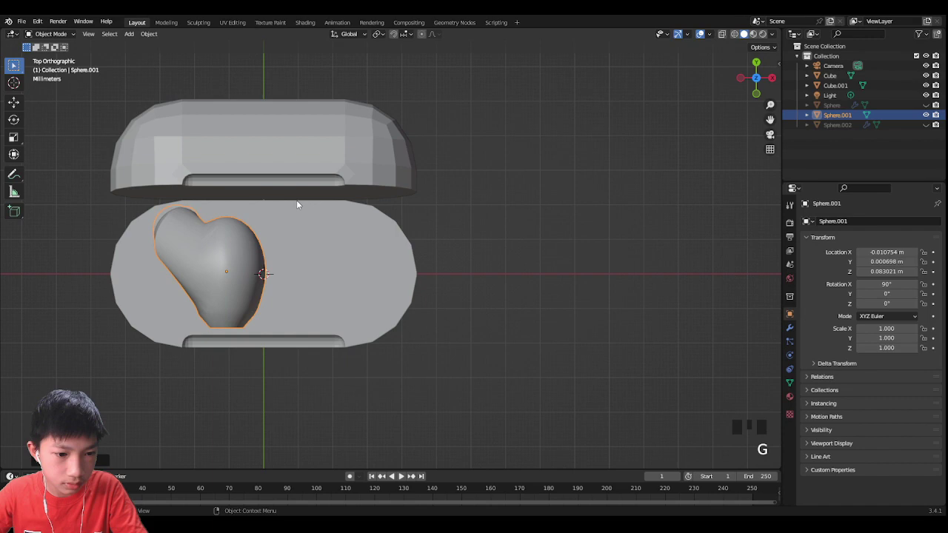
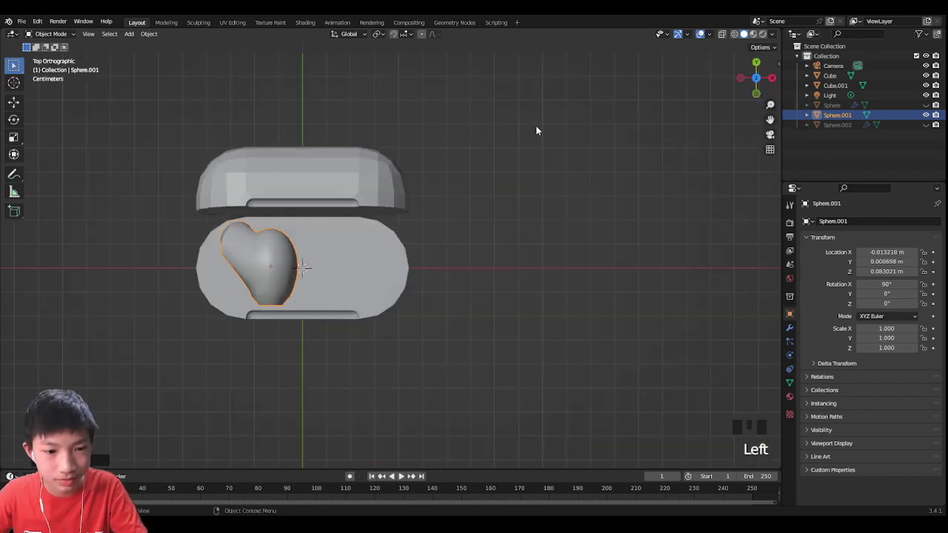
Duplicate the earbud, mirror the copy with scale -1 on X and drop it into the right cavity.
{"action": "key", "text": "shift+d"}
{"action": "key", "text": "r"}
{"action": "key", "text": "s"}
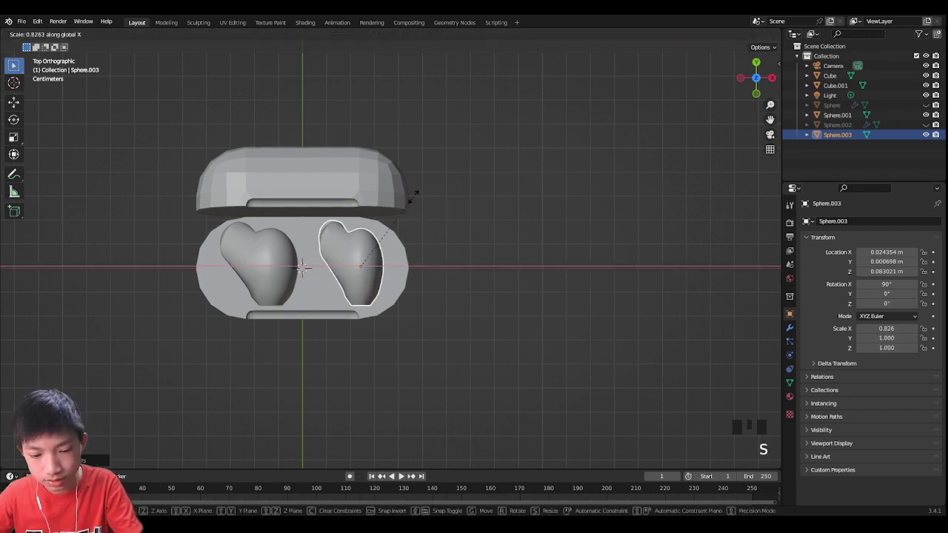
{"action": "key", "text": "g"}
{"action": "key", "text": "g"}
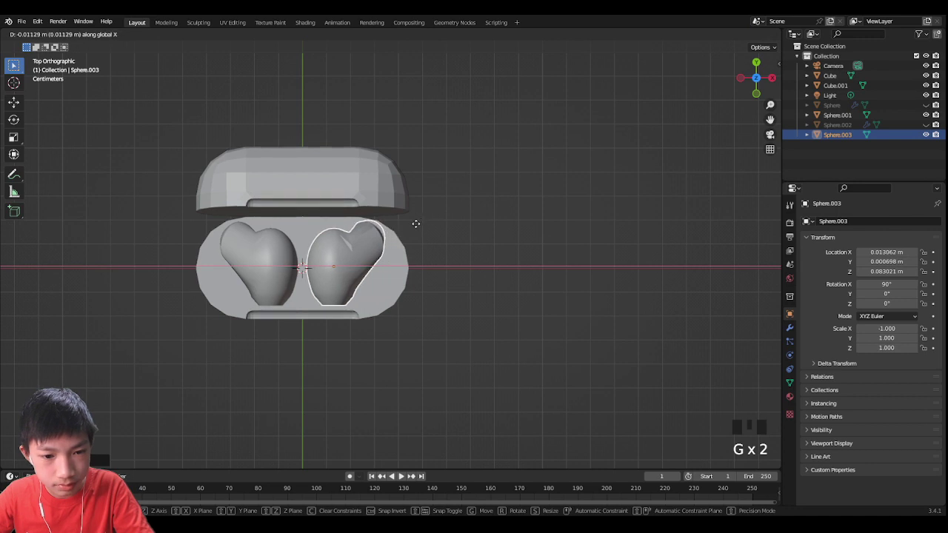
{"action": "left_click", "coordinate": [448, 214]}
Select both earbuds and lower them along Z into the base.
{"action": "left_click_drag", "start_coordinate": [448, 213], "coordinate": [395, 142]}
{"action": "left_click", "coordinate": [394, 142]}
{"action": "left_click", "coordinate": [303, 157]}
{"action": "left_click_drag", "start_coordinate": [318, 152], "coordinate": [359, 112]}
{"action": "key", "text": "g"}
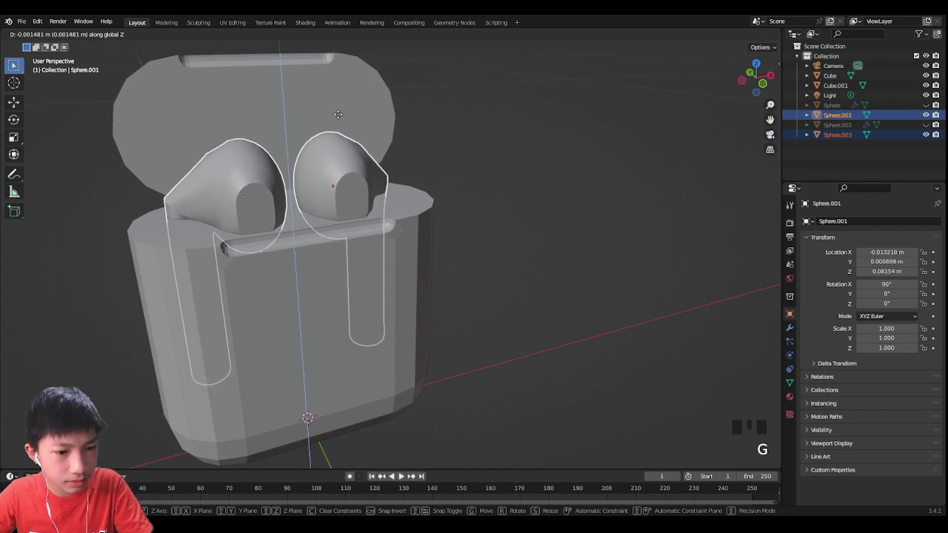
{"action": "left_click", "coordinate": [440, 103]}
Check the seated earbuds around the case, undo a stray change and select the lid.
{"action": "left_click_drag", "start_coordinate": [431, 108], "coordinate": [576, 134]}
{"action": "left_click", "coordinate": [576, 135]}
{"action": "key", "text": "alt+r"}
{"action": "left_click_drag", "start_coordinate": [577, 131], "coordinate": [618, 118]}
{"action": "key", "text": "ctrl+z"}
{"action": "left_click", "coordinate": [652, 179]}
{"action": "left_click_drag", "start_coordinate": [621, 190], "coordinate": [457, 216]}
Add a Boolean Difference on the base using the right earbud and apply it.
{"action": "left_click", "coordinate": [457, 215]}
{"action": "left_click", "coordinate": [795, 330]}
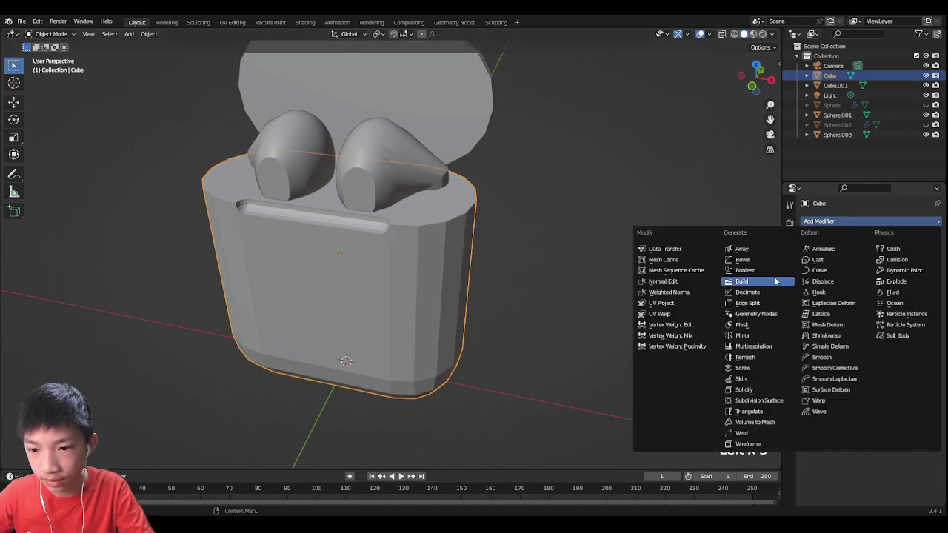
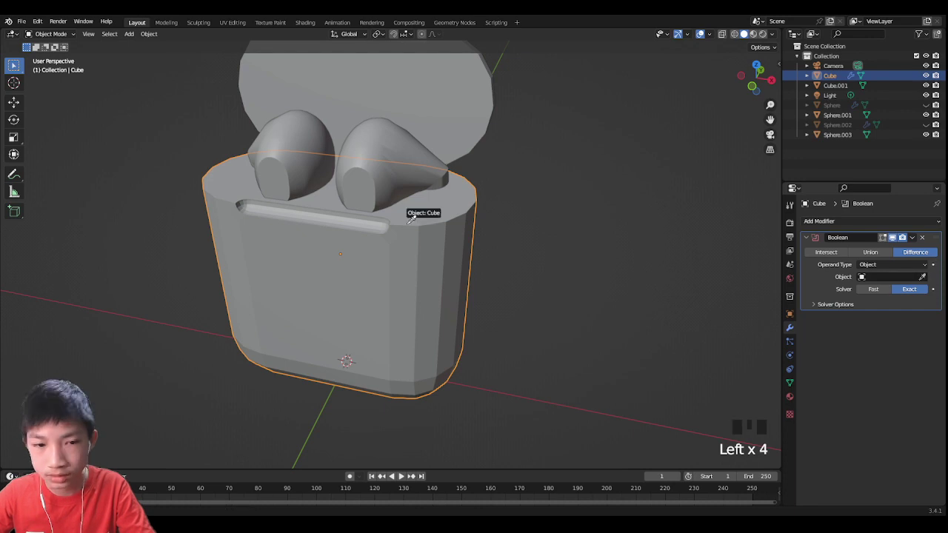
{"action": "key", "text": "ctrl+a"}
{"action": "left_click", "coordinate": [375, 185]}
{"action": "key", "text": "g"}
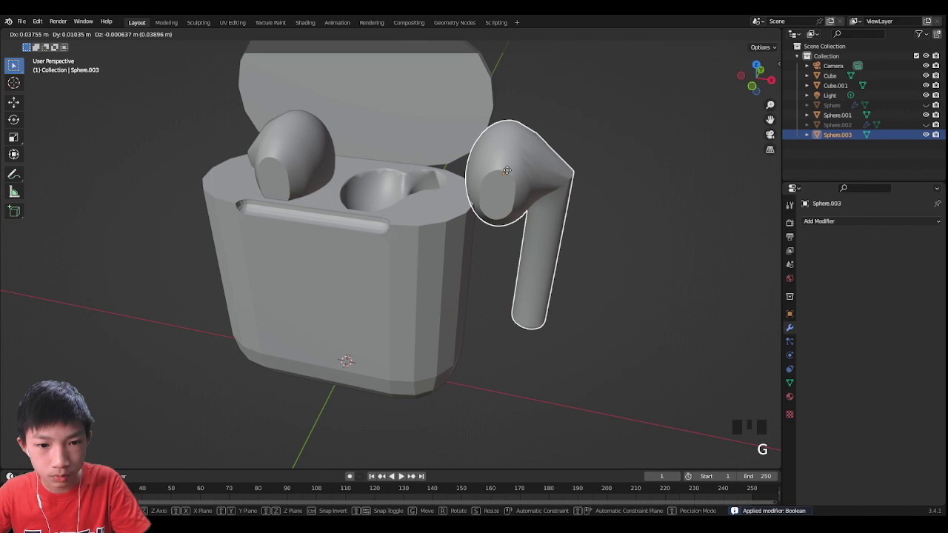
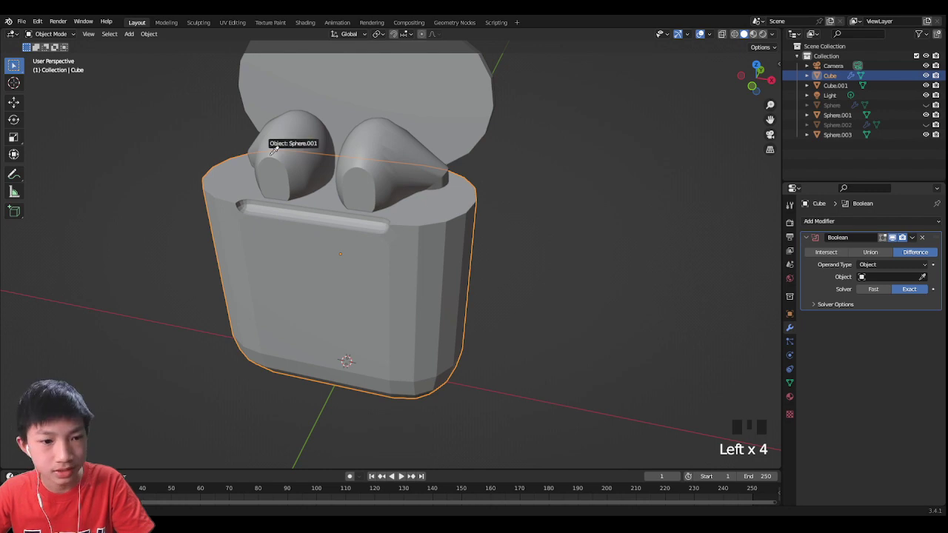
Add and apply a second Boolean Difference on the base using the left earbud.
{"action": "key", "text": "ctrl+a"}
{"action": "left_click", "coordinate": [270, 169]}
{"action": "left_click", "coordinate": [382, 178]}
{"action": "key", "text": "g"}
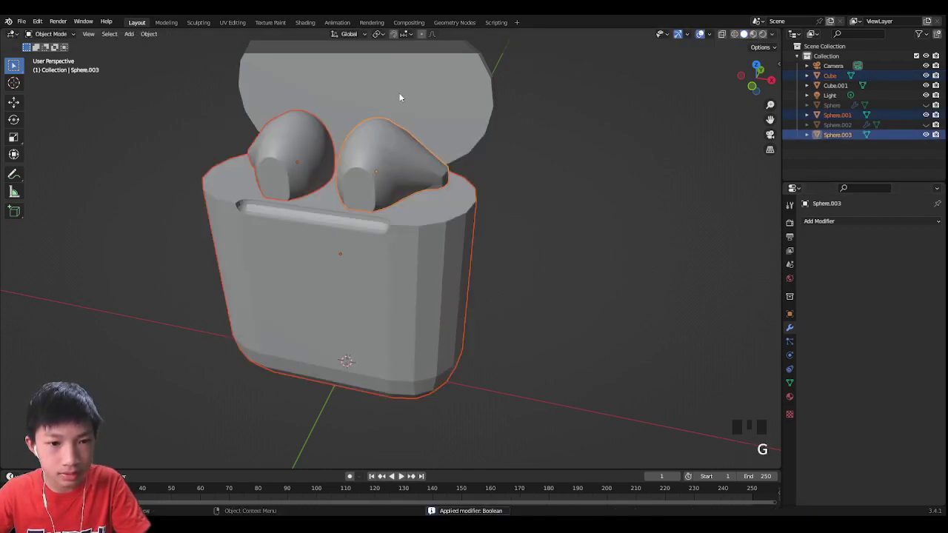
Select both earbuds and move them out of the case.
{"action": "left_click", "coordinate": [393, 137]}
{"action": "left_click", "coordinate": [304, 136]}
{"action": "key", "text": "g"}
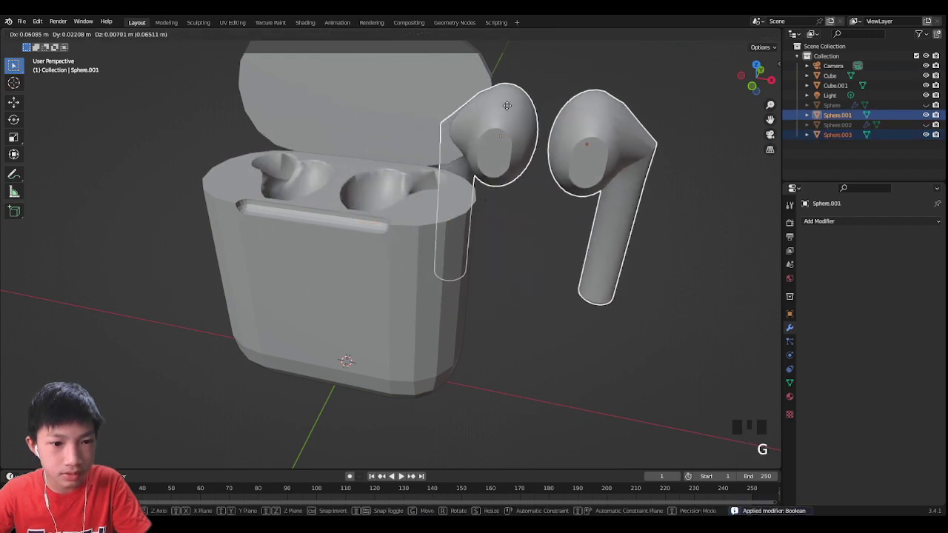
{"action": "left_click_drag", "start_coordinate": [470, 99], "coordinate": [186, 111]}
Leave the earbuds outside the case, toggle X-ray on and select the lid.
{"action": "left_click", "coordinate": [187, 111]}
{"action": "scroll", "scroll_direction": "down", "scroll_amount": 3}
{"action": "key", "text": "alt+r"}
{"action": "left_click", "coordinate": [438, 154]}
{"action": "left_click_drag", "start_coordinate": [722, 37], "coordinate": [600, 143]}
{"action": "left_click_drag", "start_coordinate": [600, 143], "coordinate": [553, 121]}
{"action": "scroll", "scroll_direction": "up", "scroll_amount": 3}
{"action": "left_click", "coordinate": [418, 169]}
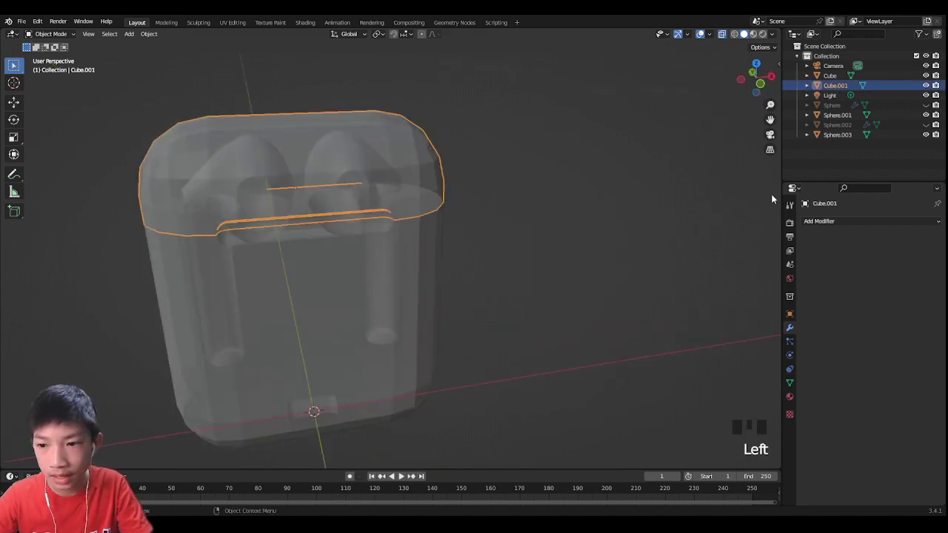
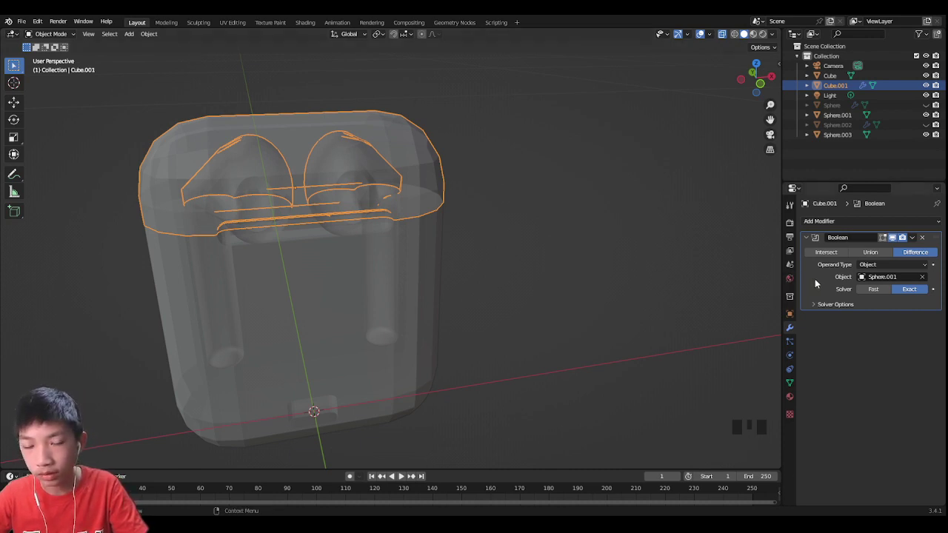
Cut the earbud head into the lid with an applied Boolean Difference and inspect the hollow inside.
{"action": "key", "text": "ctrl+a"}
{"action": "left_click", "coordinate": [476, 215]}
{"action": "left_click", "coordinate": [417, 179]}
{"action": "left_click_drag", "start_coordinate": [446, 177], "coordinate": [488, 175]}
{"action": "key", "text": "r"}
{"action": "left_click", "coordinate": [435, 308]}
{"action": "left_click_drag", "start_coordinate": [723, 35], "coordinate": [553, 218]}
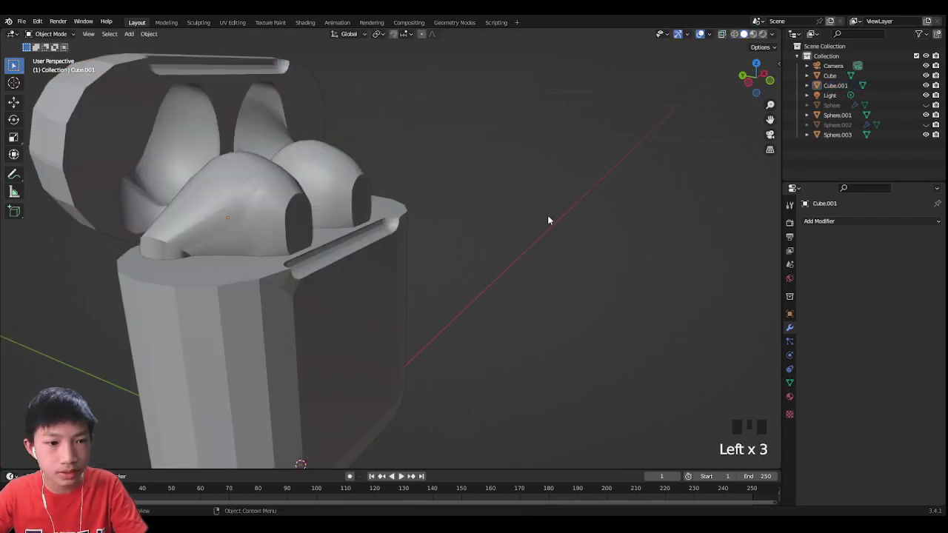
Delete the two cutter earbuds (Sphere.001, Sphere.003) and unhide the smooth earbuds.
{"action": "left_click_drag", "start_coordinate": [503, 233], "coordinate": [430, 240]}
{"action": "left_click", "coordinate": [354, 141]}
{"action": "key", "text": "Delete"}
{"action": "left_click", "coordinate": [288, 172]}
{"action": "key", "text": "Delete"}
{"action": "left_click", "coordinate": [929, 119]}
{"action": "left_click", "coordinate": [930, 108]}
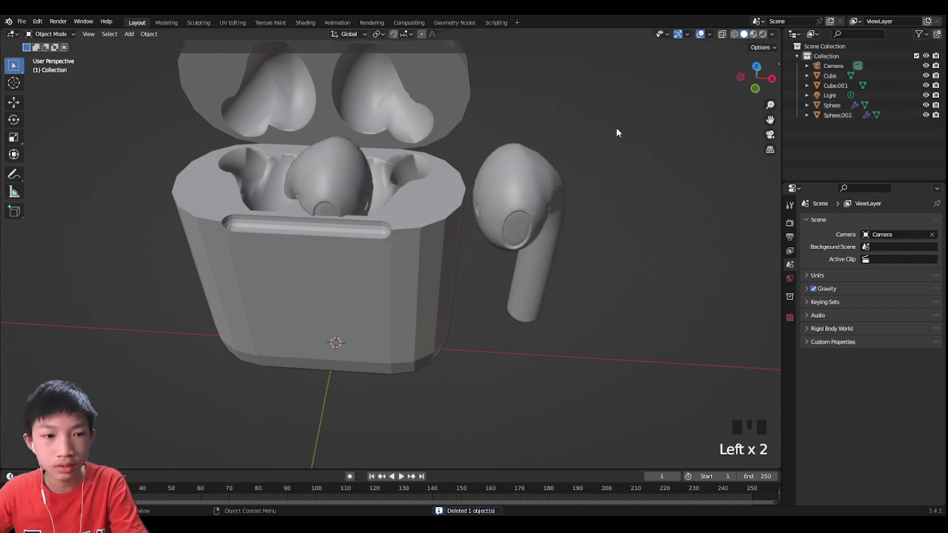
From a top-down view, slide the smooth left earbud along X and Y into its cavity.
{"action": "left_click", "coordinate": [622, 131]}
{"action": "left_click_drag", "start_coordinate": [453, 156], "coordinate": [271, 157]}
{"action": "left_click_drag", "start_coordinate": [271, 157], "coordinate": [287, 160]}
{"action": "left_click", "coordinate": [339, 160]}
{"action": "left_click", "coordinate": [521, 220]}
{"action": "key", "text": "g"}
{"action": "left_click_drag", "start_coordinate": [479, 202], "coordinate": [767, 78]}
{"action": "left_click", "coordinate": [767, 77]}
{"action": "left_click", "coordinate": [598, 137]}
{"action": "left_click", "coordinate": [282, 160]}
{"action": "key", "text": "g"}
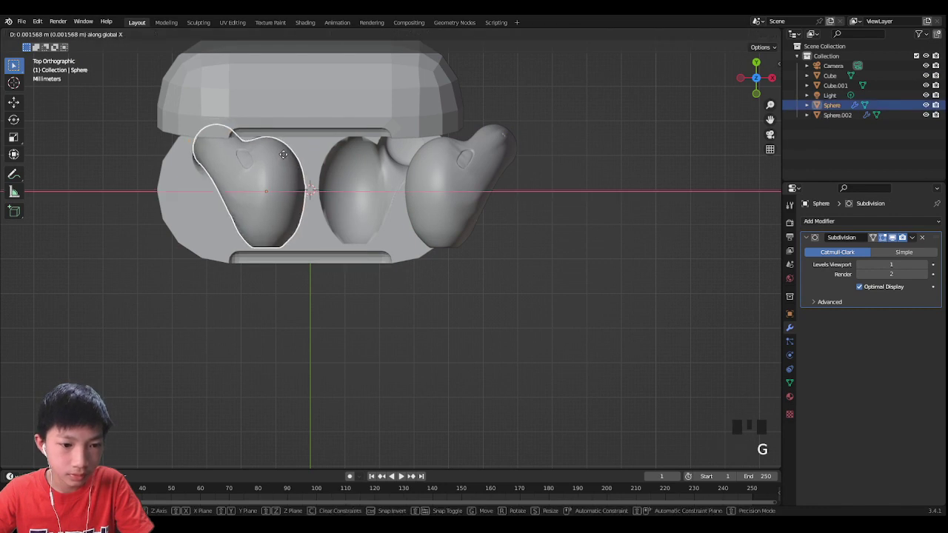
{"action": "key", "text": "g"}
{"action": "key", "text": "g"}
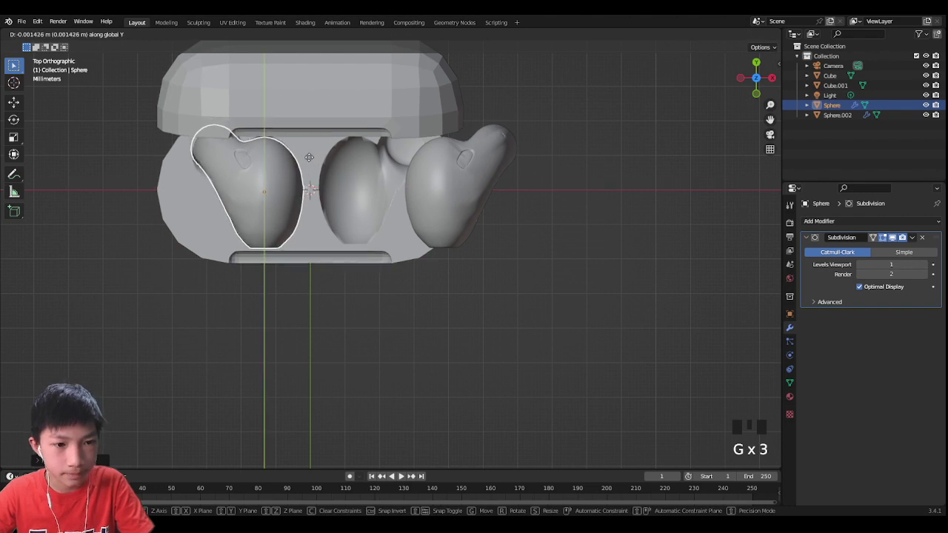
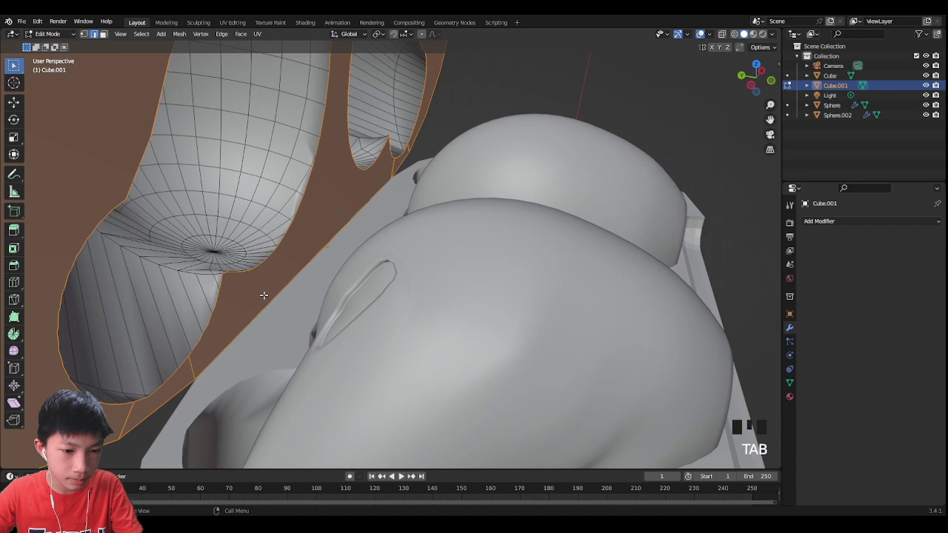
Loop-cut a new edge along the lid's lower inner rim with Ctrl+R and clear the selection.
{"action": "key", "text": "ctrl+r"}
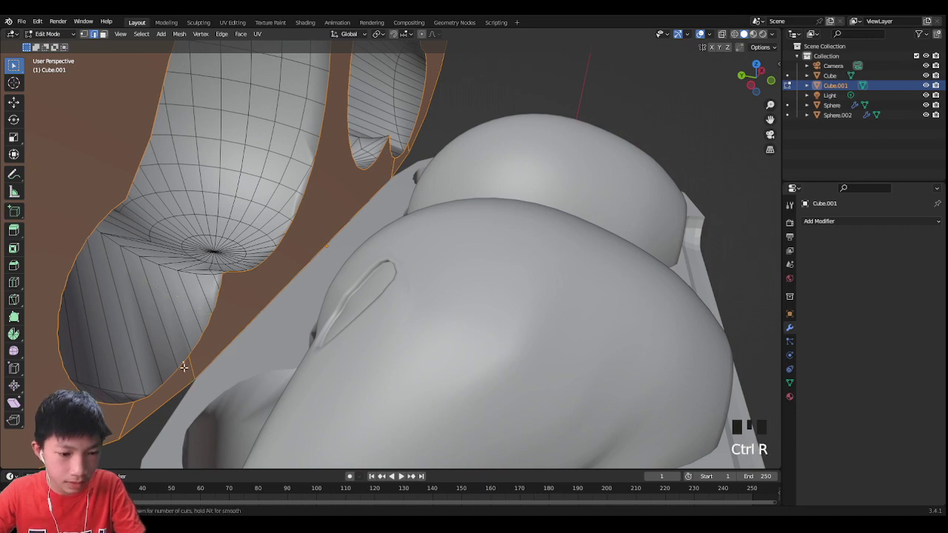
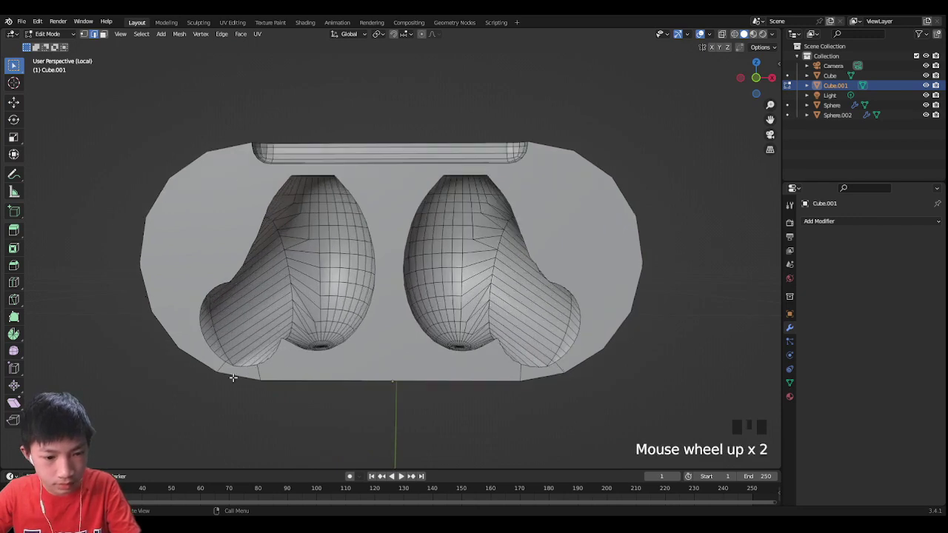
{"action": "key", "text": "ctrl+r"}
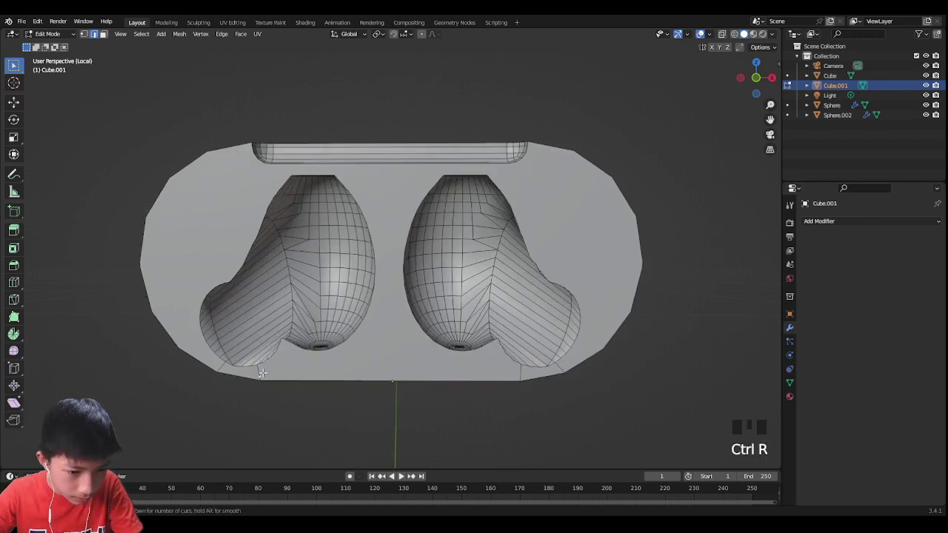
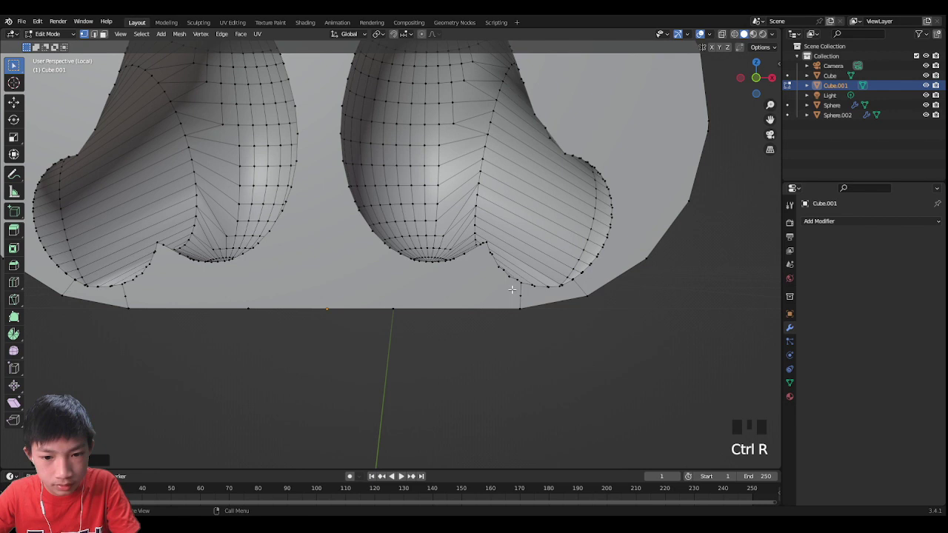
{"action": "key", "text": "k"}
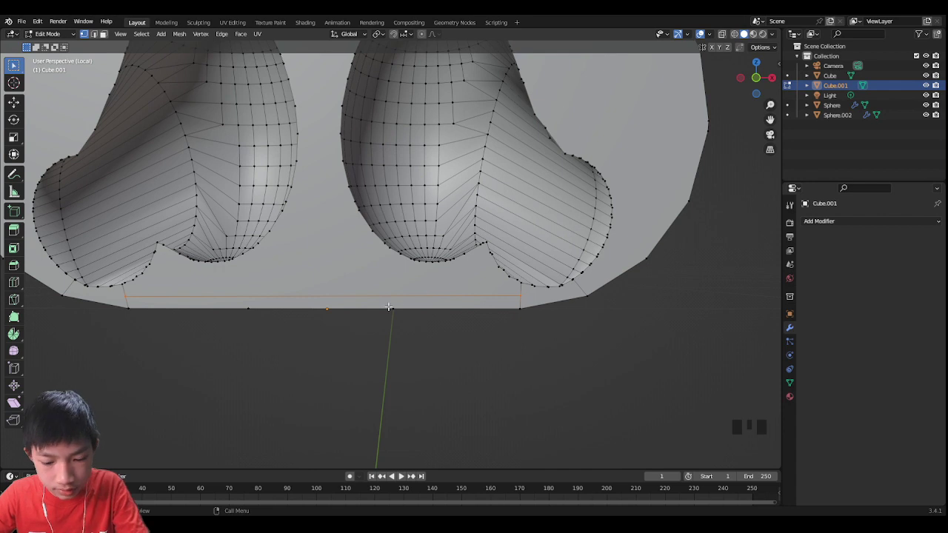
{"action": "key", "text": "l"}
{"action": "key", "text": "k"}
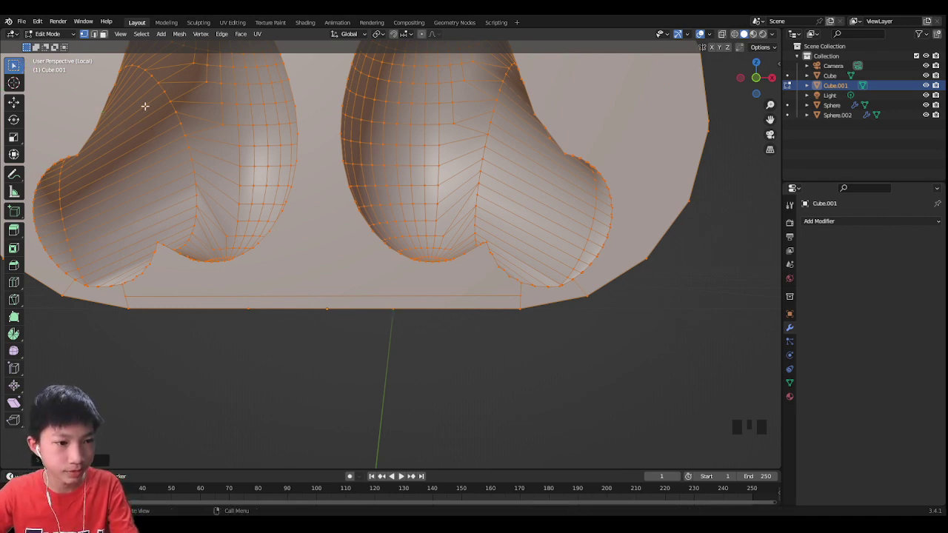
{"action": "key", "text": "Escape"}
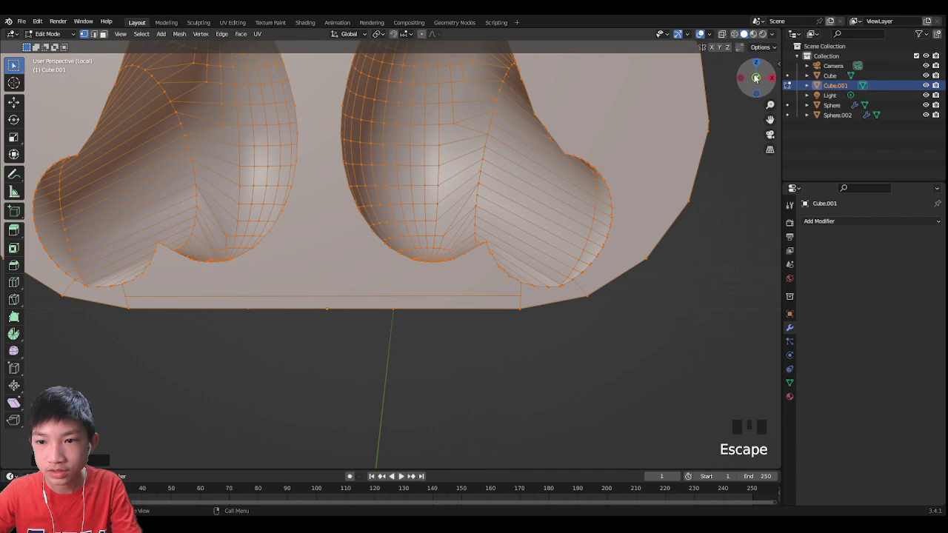
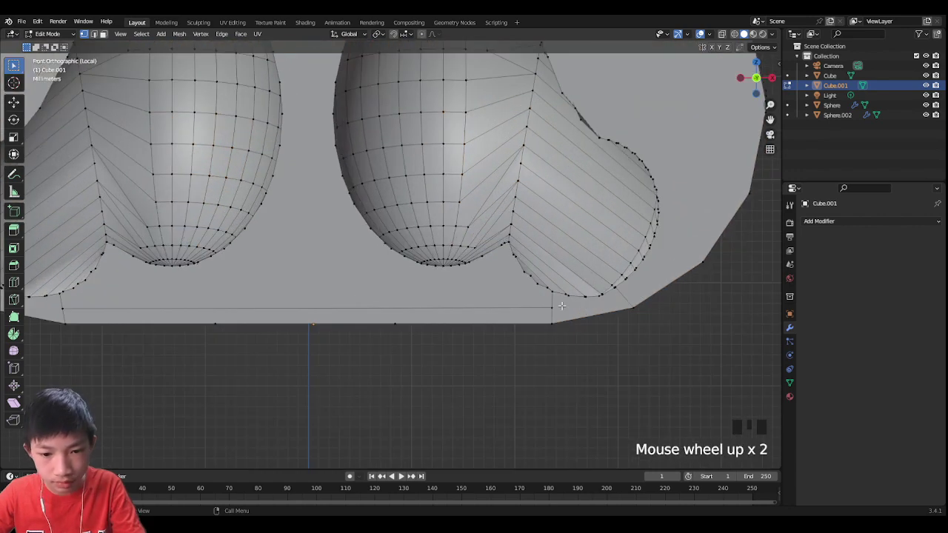
Knife-cut short vertical segments along the bottom edge strip to outline the hinge tab faces.
{"action": "scroll", "scroll_direction": "up", "scroll_amount": 3}
{"action": "key", "text": "k"}
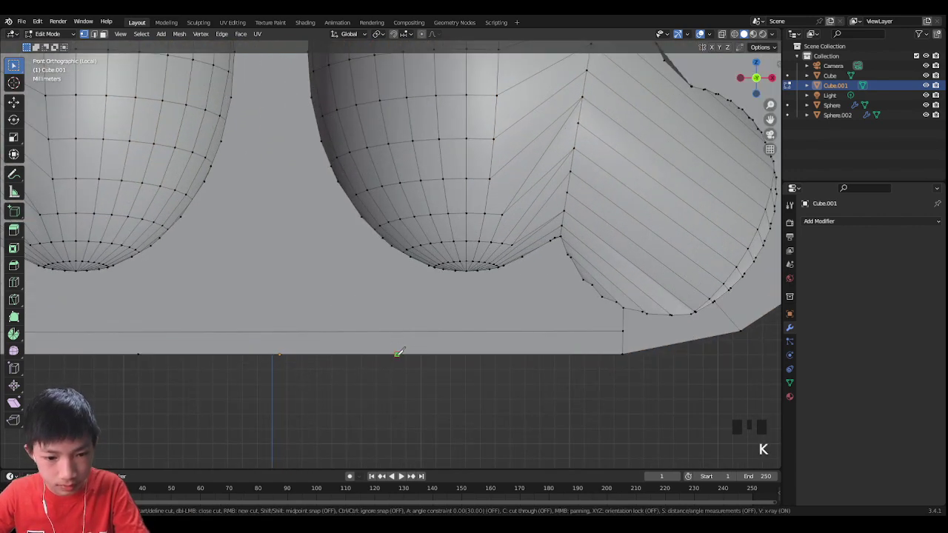
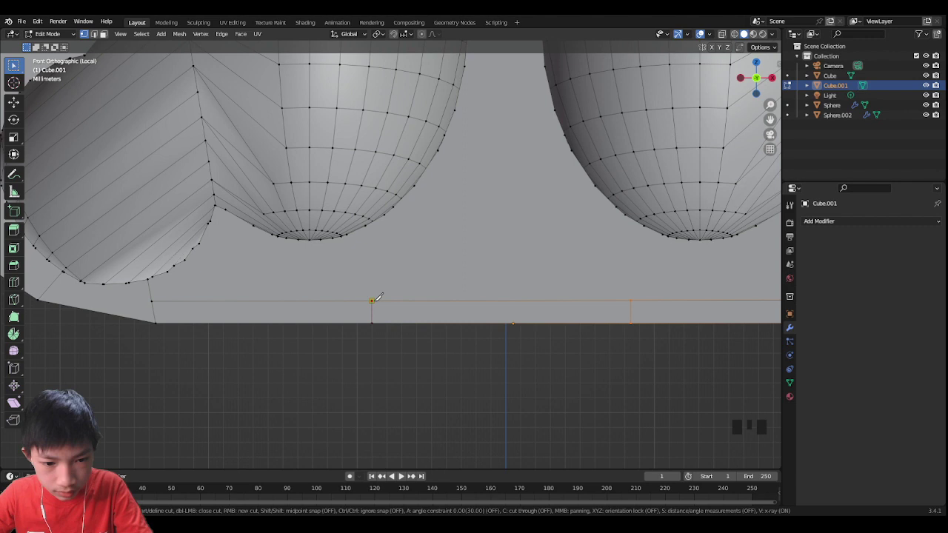
{"action": "key", "text": "k"}
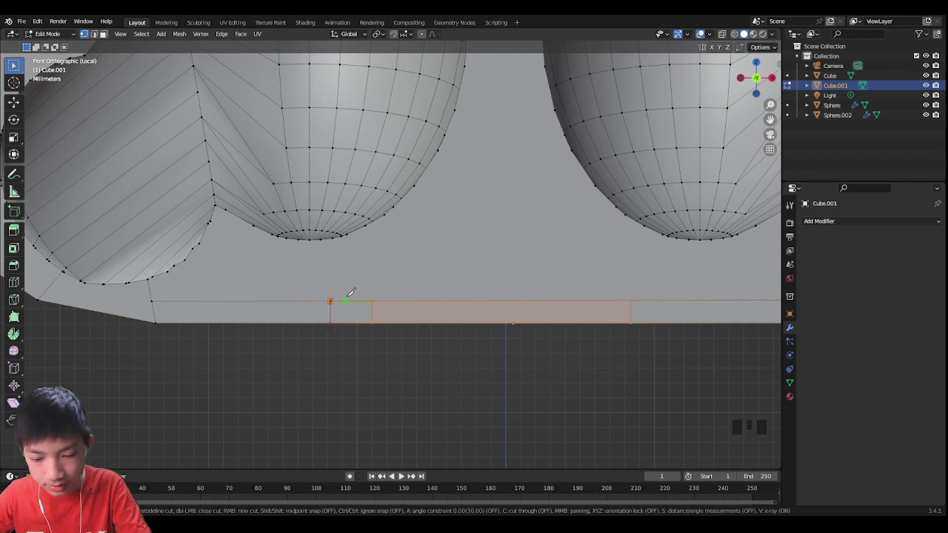
{"action": "key", "text": "k"}
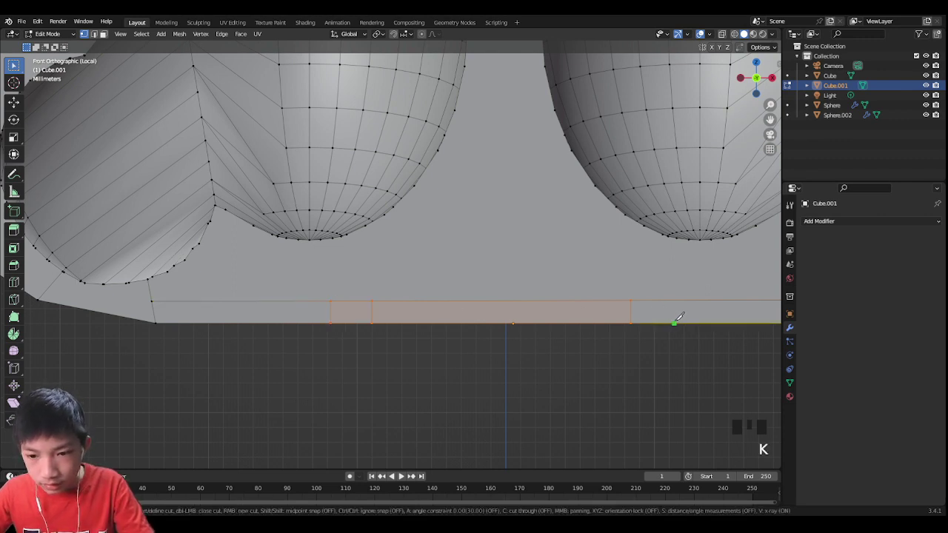
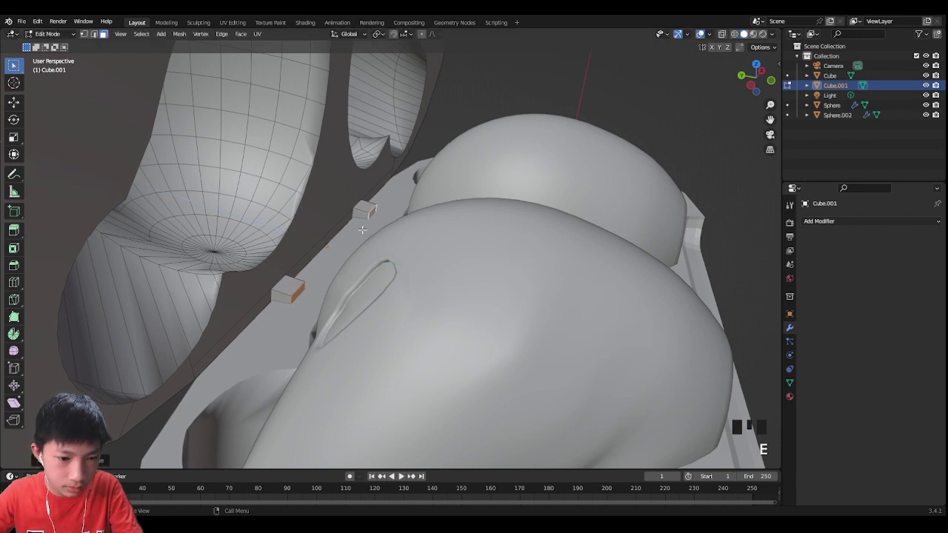
Extrude the marked faces into two small hinge tabs, rotate them on X and return to Object Mode.
{"action": "key", "text": "g"}
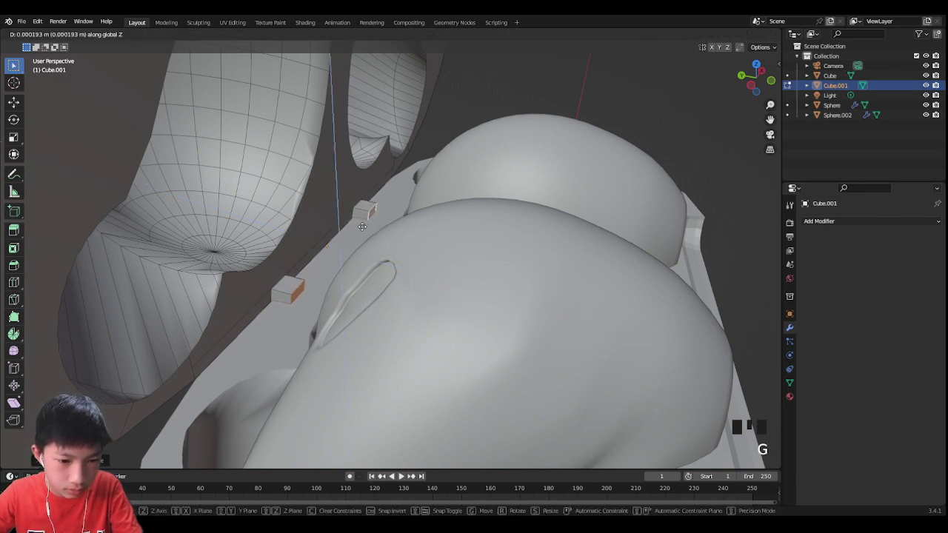
{"action": "key", "text": "r"}
{"action": "key", "text": "e"}
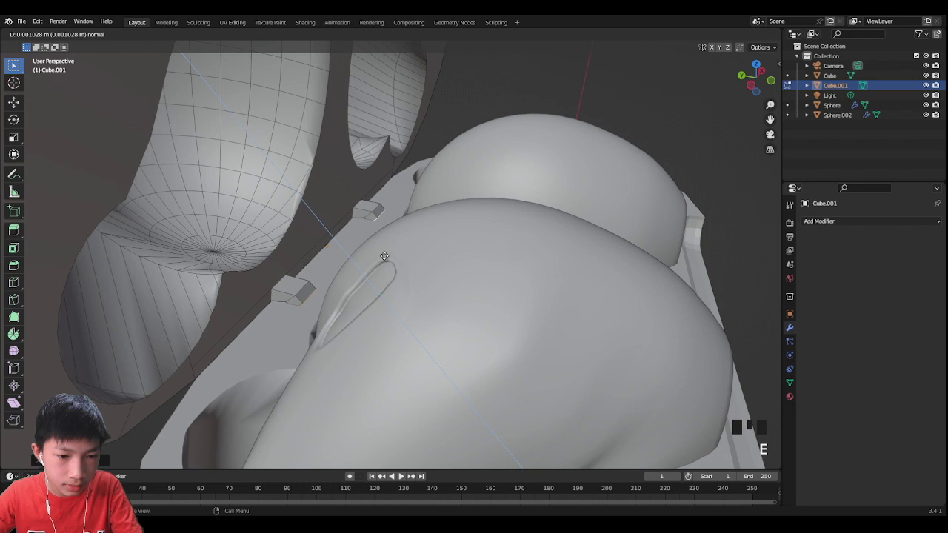
{"action": "key", "text": "r"}
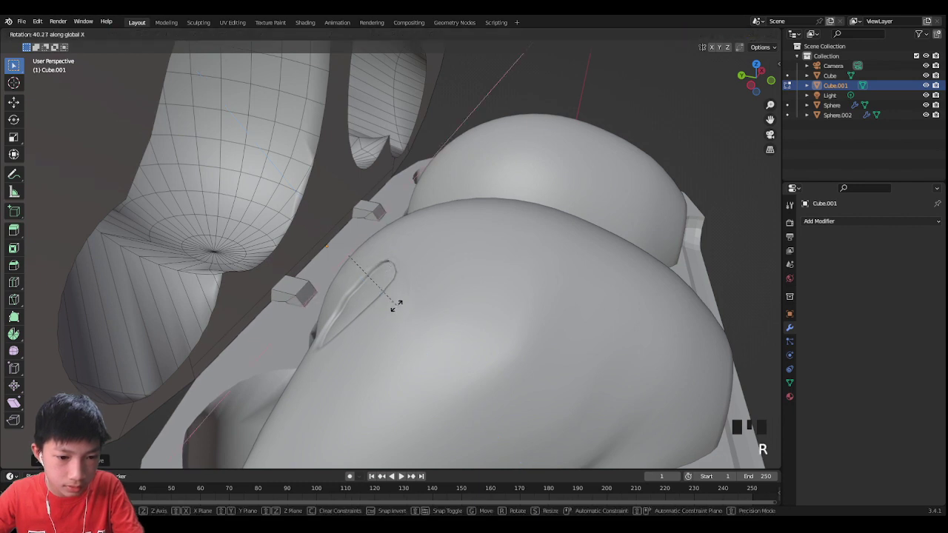
{"action": "key", "text": "Tab"}
Rotate the lid open so it swings up above the earbud-filled base.
{"action": "scroll", "scroll_direction": "down", "scroll_amount": 3}
{"action": "left_click_drag", "start_coordinate": [393, 326], "coordinate": [428, 313]}
{"action": "scroll", "scroll_direction": "down", "scroll_amount": 3}
{"action": "left_click_drag", "start_coordinate": [427, 297], "coordinate": [381, 229]}
{"action": "key", "text": "alt+r"}
{"action": "left_click", "coordinate": [323, 188]}
{"action": "left_click_drag", "start_coordinate": [367, 198], "coordinate": [475, 211]}
{"action": "left_click", "coordinate": [476, 212]}
{"action": "scroll", "scroll_direction": "down", "scroll_amount": 3}
{"action": "left_click_drag", "start_coordinate": [464, 237], "coordinate": [433, 237]}
{"action": "key", "text": "r"}
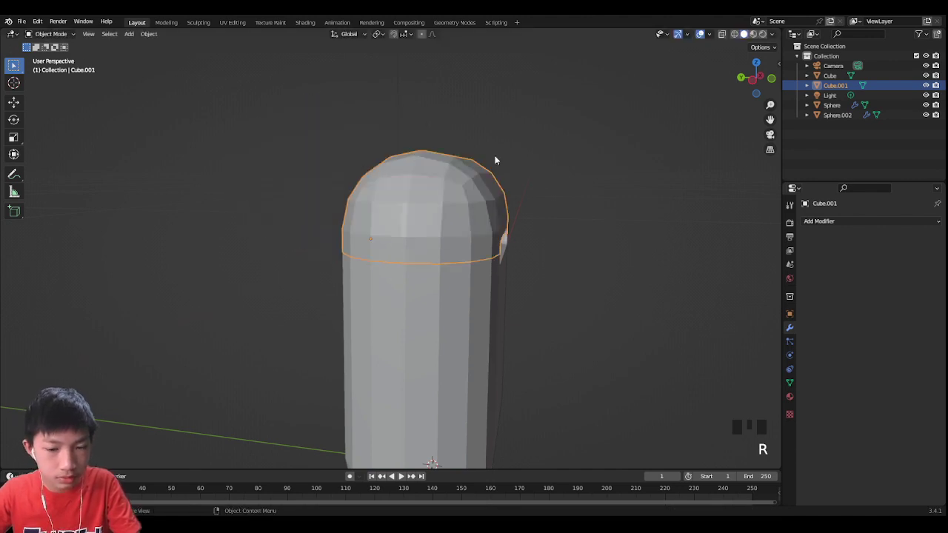
{"action": "key", "text": "r"}
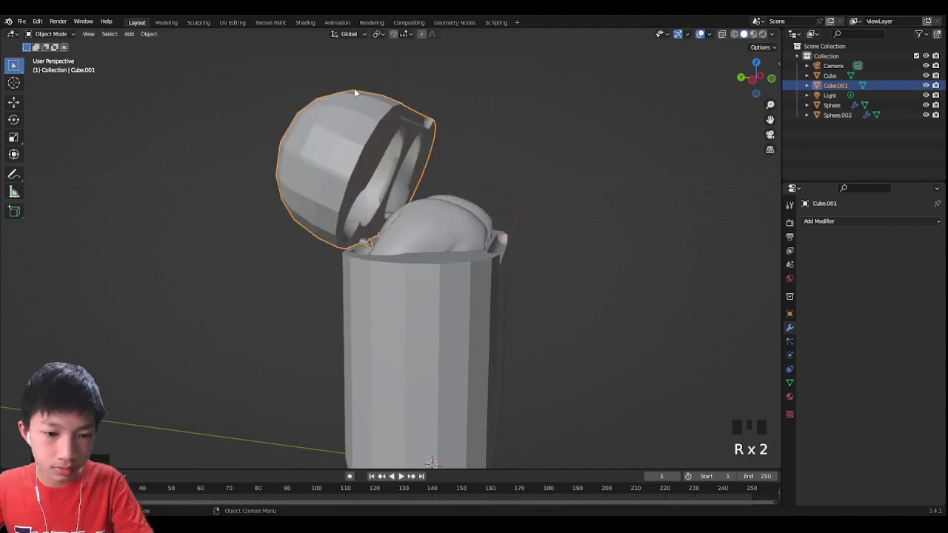
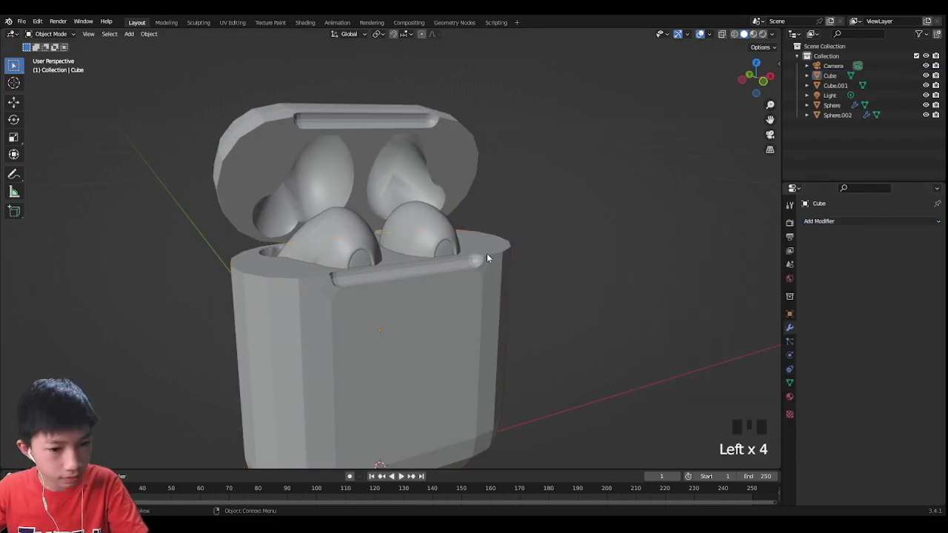
Select the lid, look inside it and enter Edit Mode on its mesh.
{"action": "middle_click", "coordinate": [414, 191]}
{"action": "scroll", "scroll_direction": "up", "scroll_amount": 3}
{"action": "left_click", "coordinate": [426, 139]}
{"action": "scroll", "scroll_direction": "up", "scroll_amount": 3}
{"action": "left_click_drag", "start_coordinate": [400, 159], "coordinate": [446, 277]}
{"action": "key", "text": "Tab"}
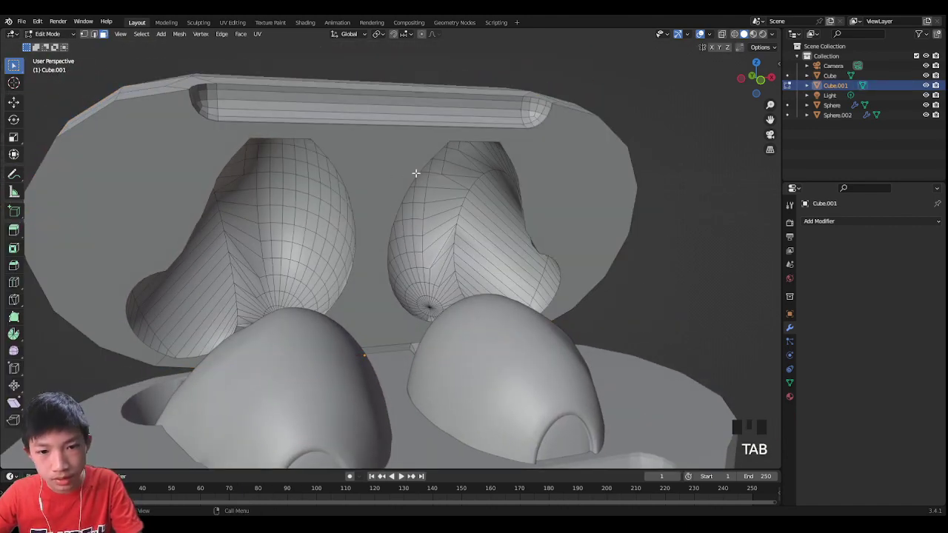
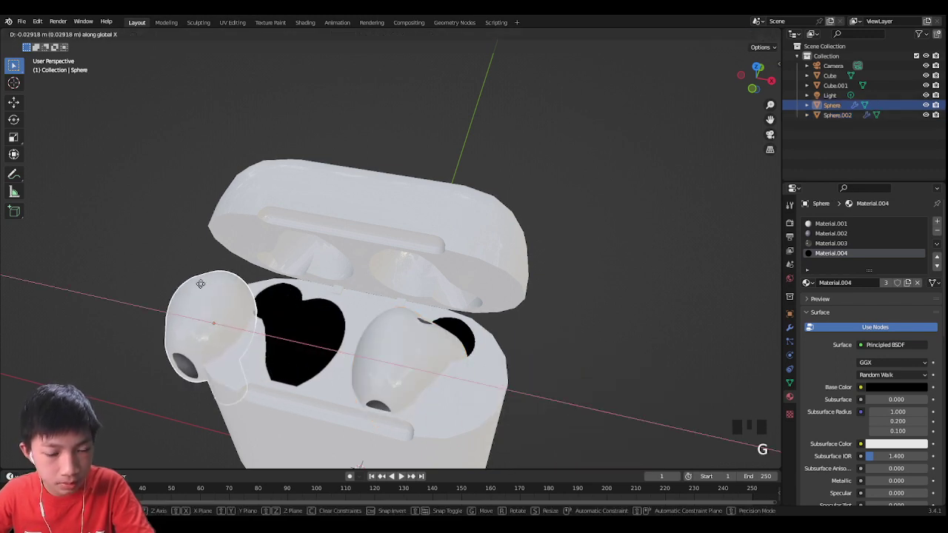
Slide the left earbud back into its cavity along X, then select the case base.
{"action": "left_click_drag", "start_coordinate": [242, 275], "coordinate": [445, 327]}
{"action": "left_click", "coordinate": [445, 327]}
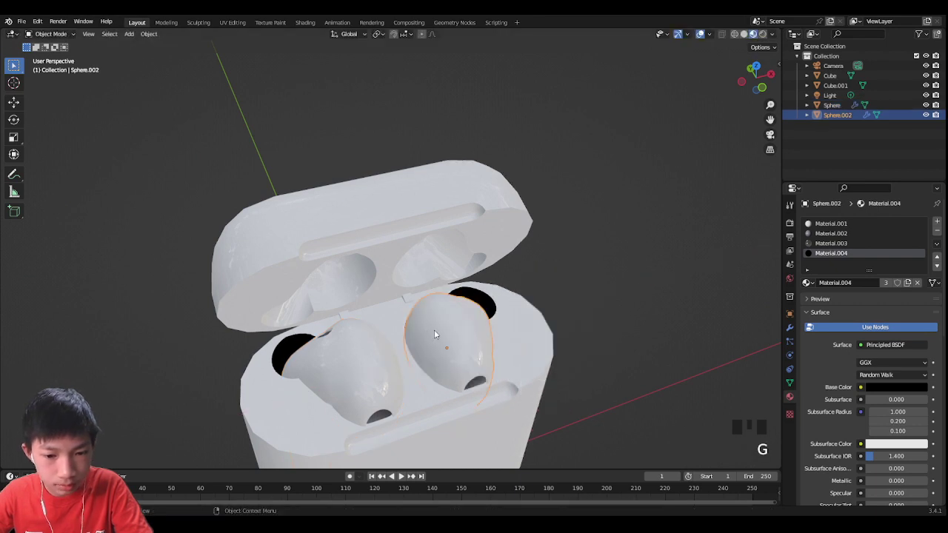
{"action": "left_click", "coordinate": [539, 260]}
{"action": "left_click", "coordinate": [542, 318]}
Assign the white Material.001 to every face of the case base in Edit Mode.
{"action": "left_click_drag", "start_coordinate": [543, 320], "coordinate": [578, 307]}
{"action": "scroll", "scroll_direction": "down", "scroll_amount": 3}
{"action": "left_click_drag", "start_coordinate": [575, 308], "coordinate": [590, 272]}
{"action": "key", "text": "Tab"}
{"action": "key", "text": "a"}
{"action": "left_click", "coordinate": [841, 225]}
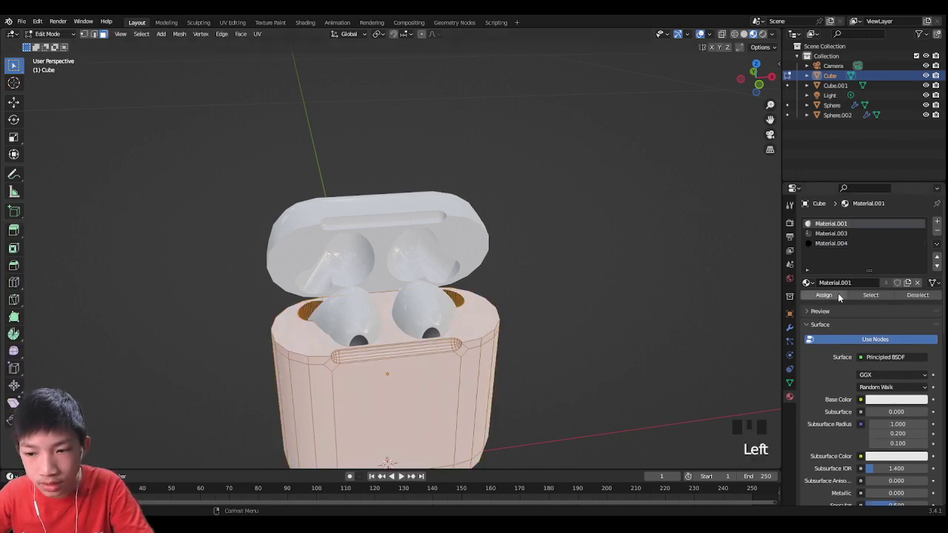